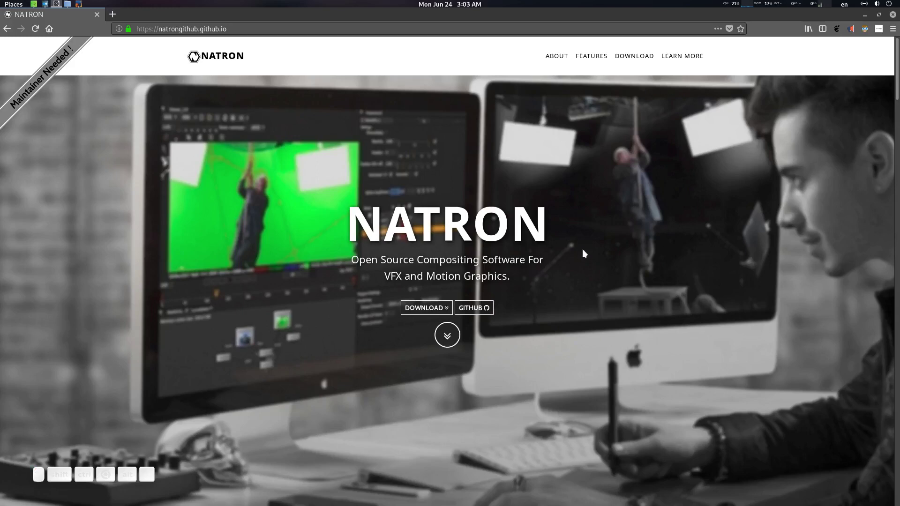
Step: Browse down the Natron home page and jump to the Features section
{"action": "scroll", "scroll_direction": "down", "scroll_amount": 3}
{"action": "scroll", "scroll_direction": "down", "scroll_amount": 3}
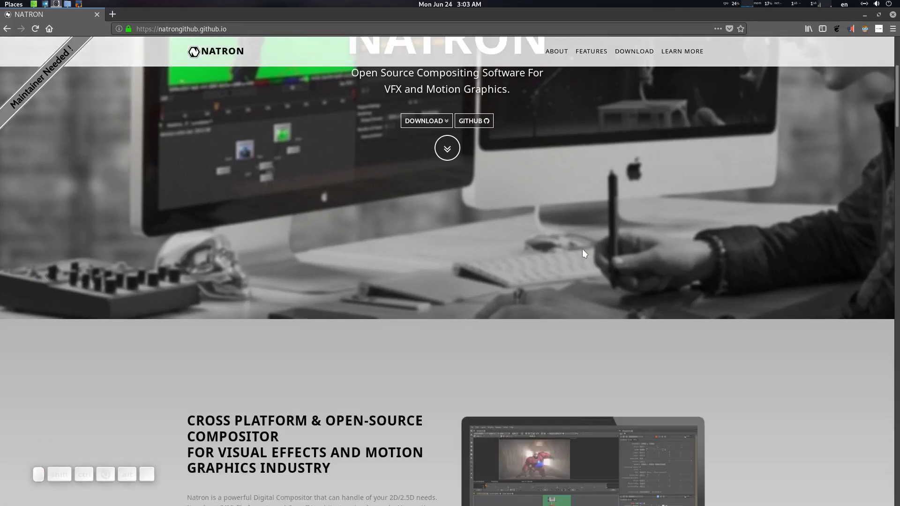
{"action": "scroll", "scroll_direction": "down", "scroll_amount": 3}
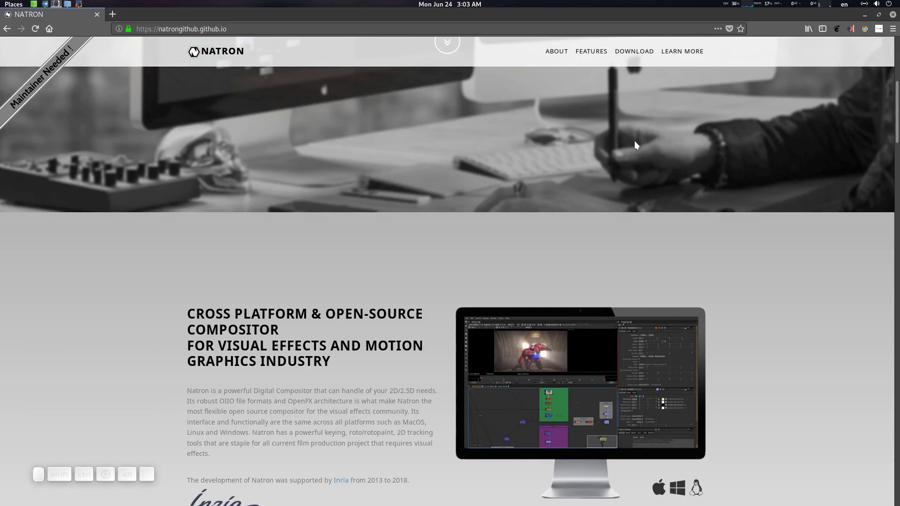
{"action": "scroll", "scroll_direction": "down", "scroll_amount": 3}
{"action": "scroll", "scroll_direction": "down", "scroll_amount": 3}
{"action": "left_click", "coordinate": [549, 251]}
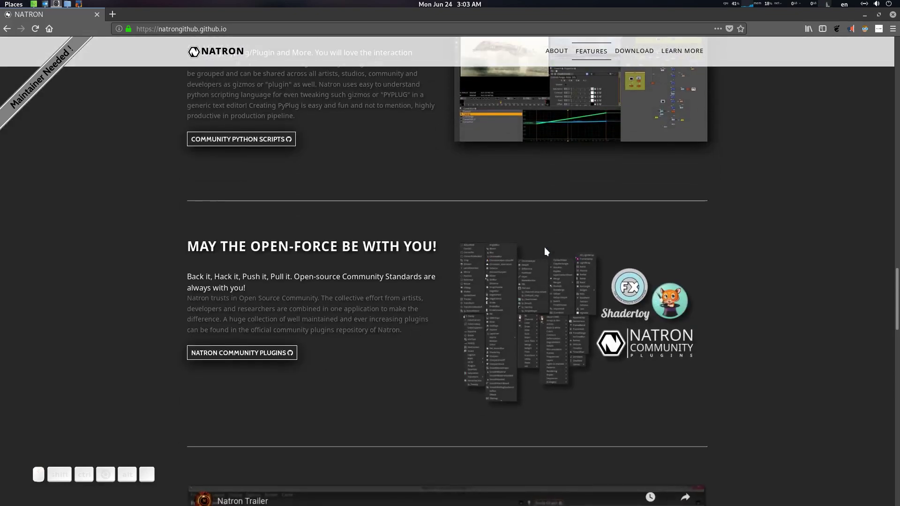
Step: Look over the feature sections, then bring up the Download section for version 2.3.14
{"action": "scroll", "scroll_direction": "down", "scroll_amount": 3}
{"action": "scroll", "scroll_direction": "up", "scroll_amount": 3}
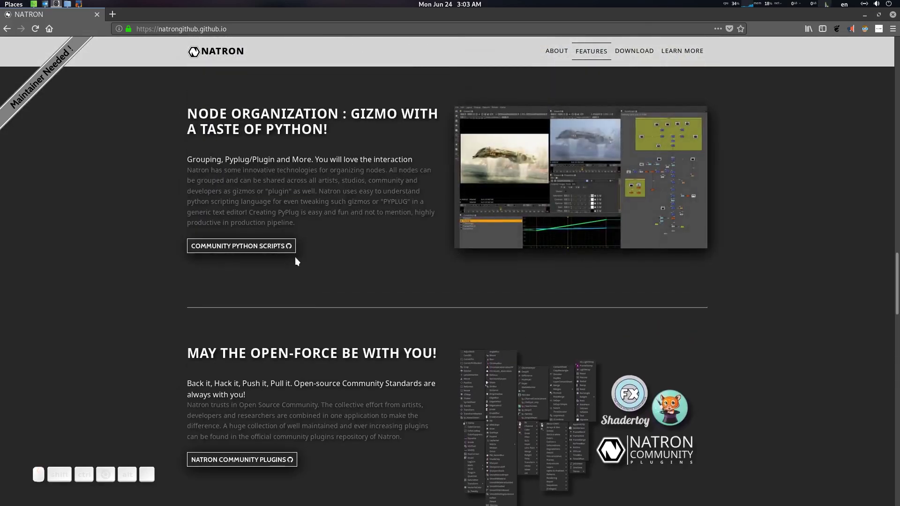
{"action": "scroll", "scroll_direction": "down", "scroll_amount": 3}
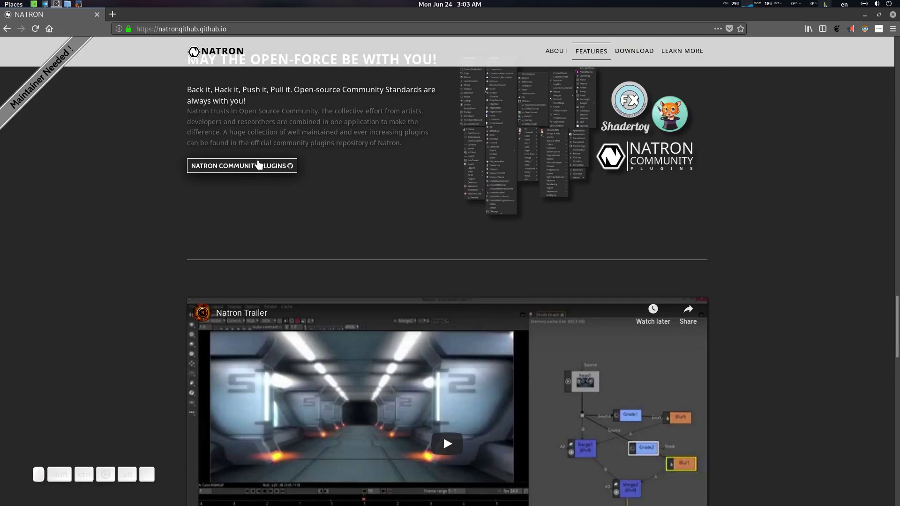
{"action": "scroll", "scroll_direction": "up", "scroll_amount": 3}
{"action": "left_click", "coordinate": [651, 54]}
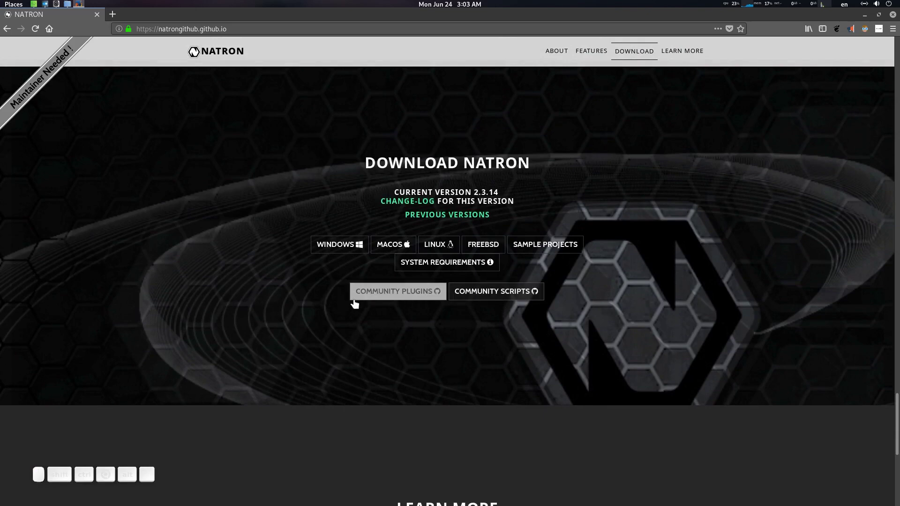
Step: Reach the Community Plugins link and land on the natron-plugins GitHub repository
{"action": "left_click", "coordinate": [199, 51]}
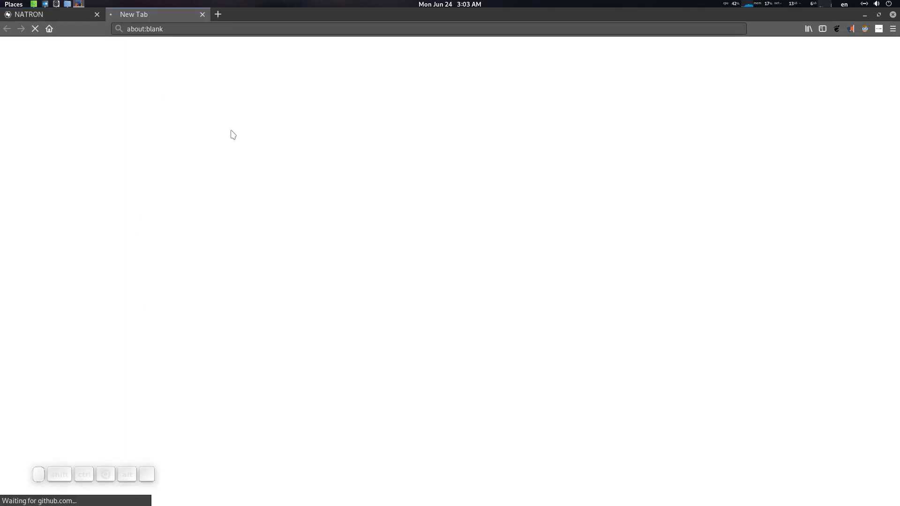
{"action": "scroll", "scroll_direction": "down", "scroll_amount": 3}
{"action": "scroll", "scroll_direction": "up", "scroll_amount": 3}
{"action": "scroll", "scroll_direction": "down", "scroll_amount": 3}
{"action": "scroll", "scroll_direction": "up", "scroll_amount": 3}
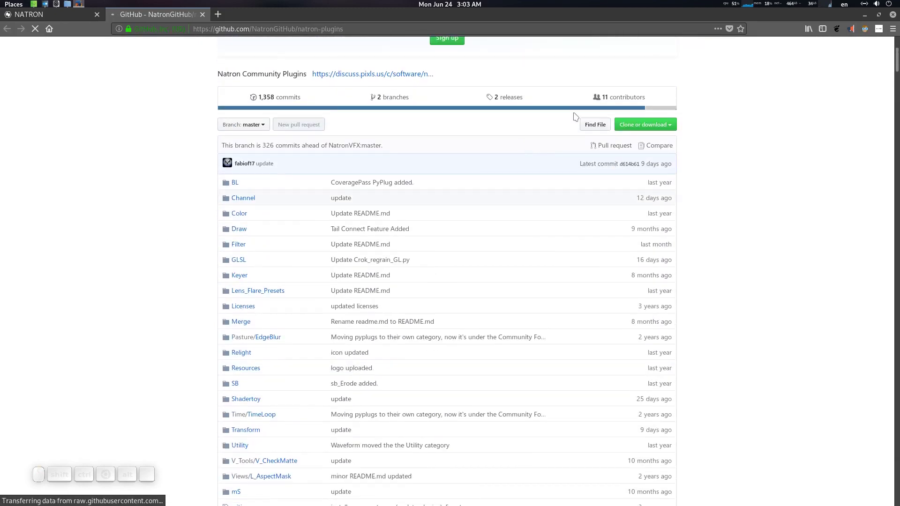
Step: Bring the repository README's installation instructions into view
{"action": "left_click", "coordinate": [600, 101]}
{"action": "left_click", "coordinate": [759, 125]}
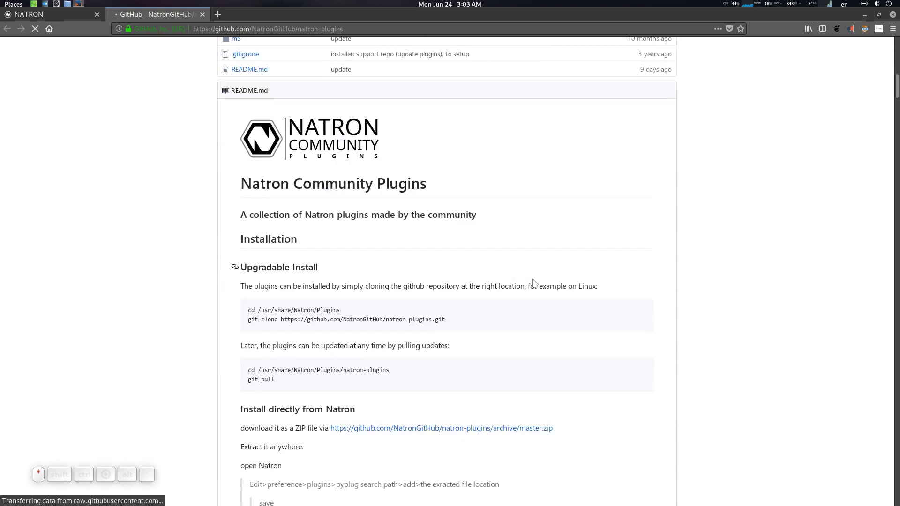
{"action": "scroll", "scroll_direction": "down", "scroll_amount": 3}
{"action": "scroll", "scroll_direction": "up", "scroll_amount": 3}
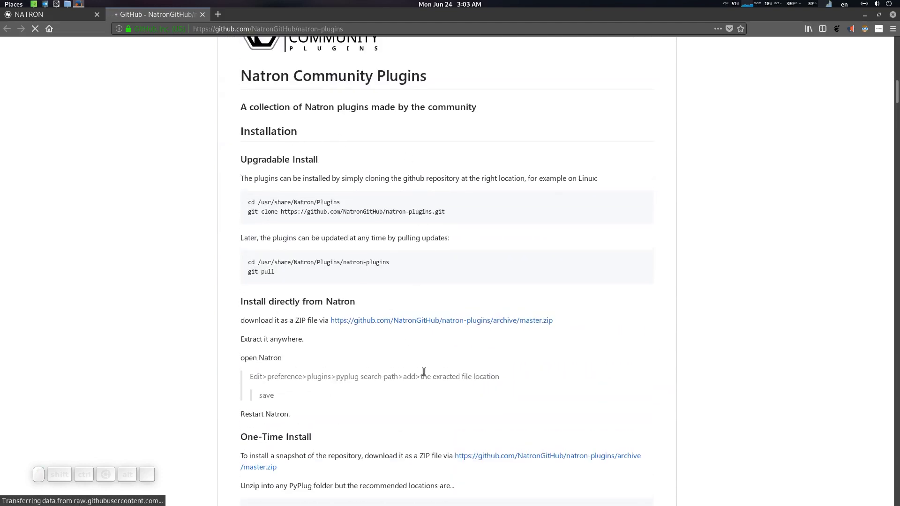
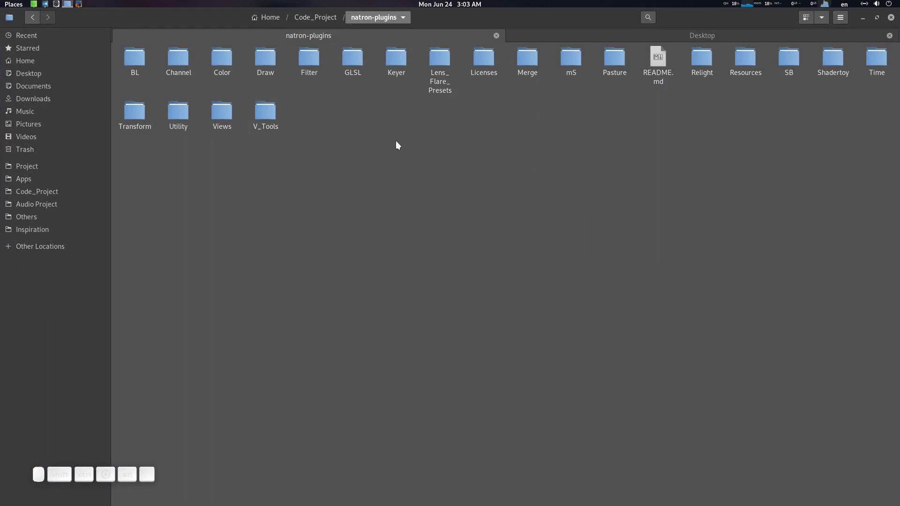
Step: Browse Code_Project > natron-plugins and enter the Draw plugins folder
{"action": "left_click", "coordinate": [397, 131]}
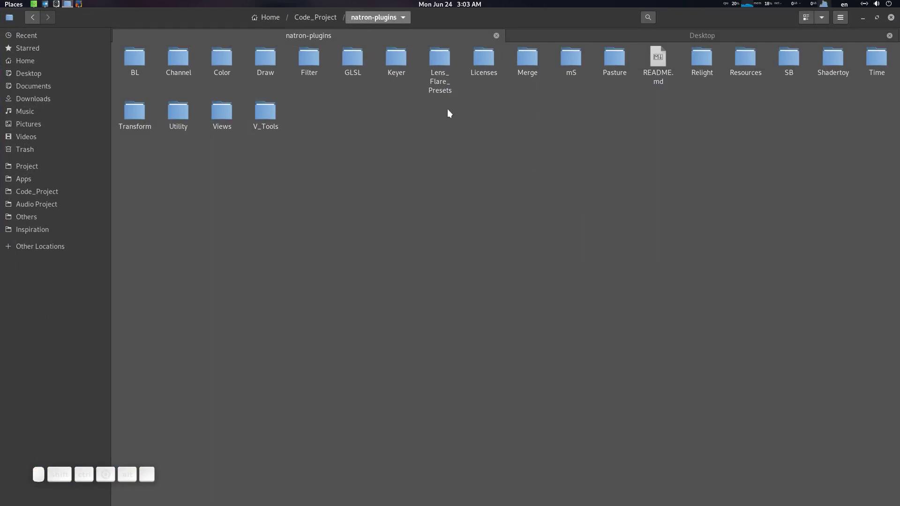
{"action": "left_click", "coordinate": [372, 124]}
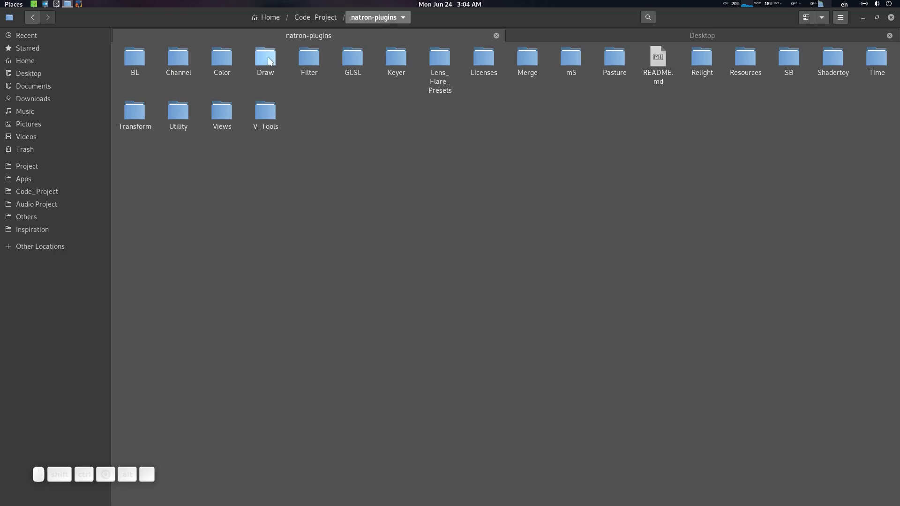
{"action": "left_click", "coordinate": [272, 61]}
{"action": "left_click", "coordinate": [280, 185]}
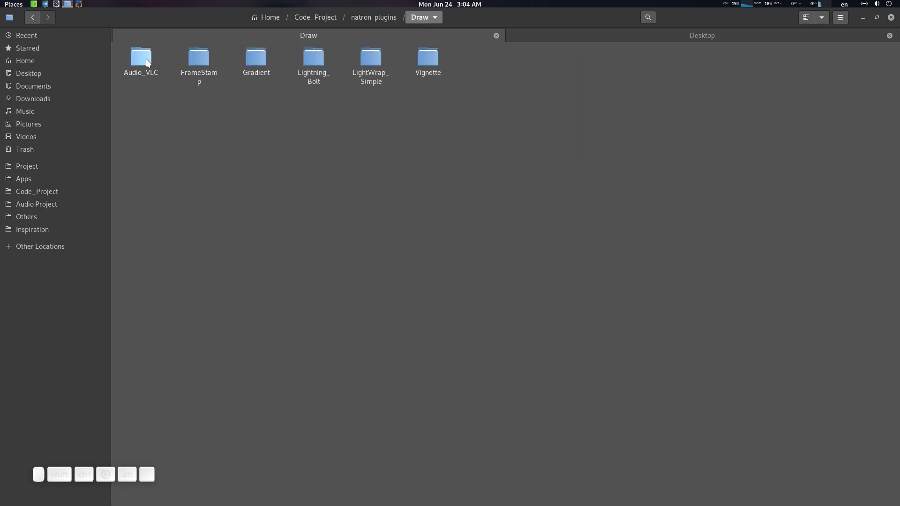
Step: Enter the Audio_VLC plugin folder and start a new Firefox search tab
{"action": "left_click", "coordinate": [150, 63]}
{"action": "left_click", "coordinate": [82, 5]}
{"action": "left_click", "coordinate": [118, 17]}
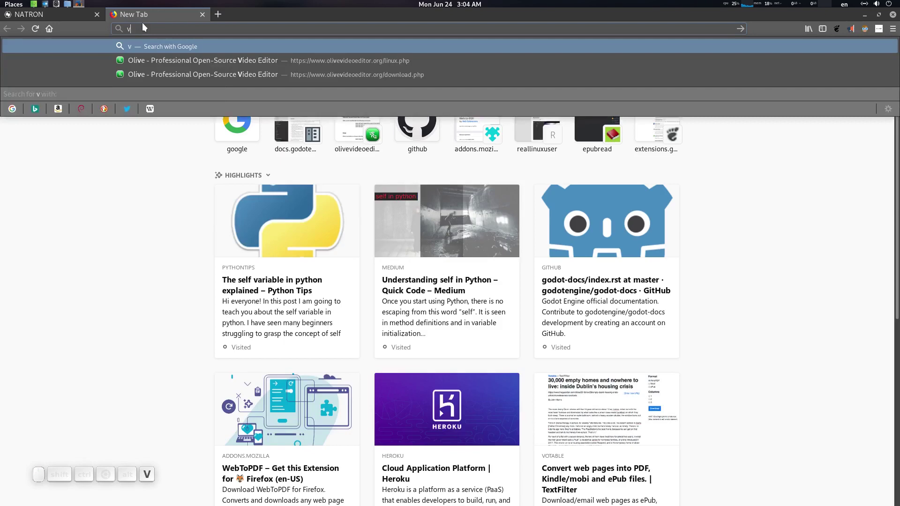
Step: Run the 'vlc' search, reach the VideoLAN VLC 3.0.7.1 download page, then return to Files
{"action": "key", "text": "Return"}
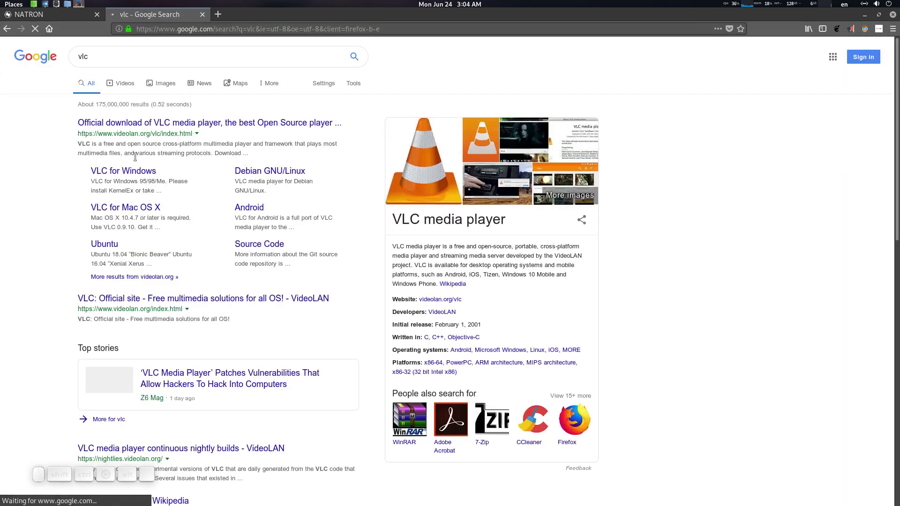
{"action": "left_click", "coordinate": [145, 220]}
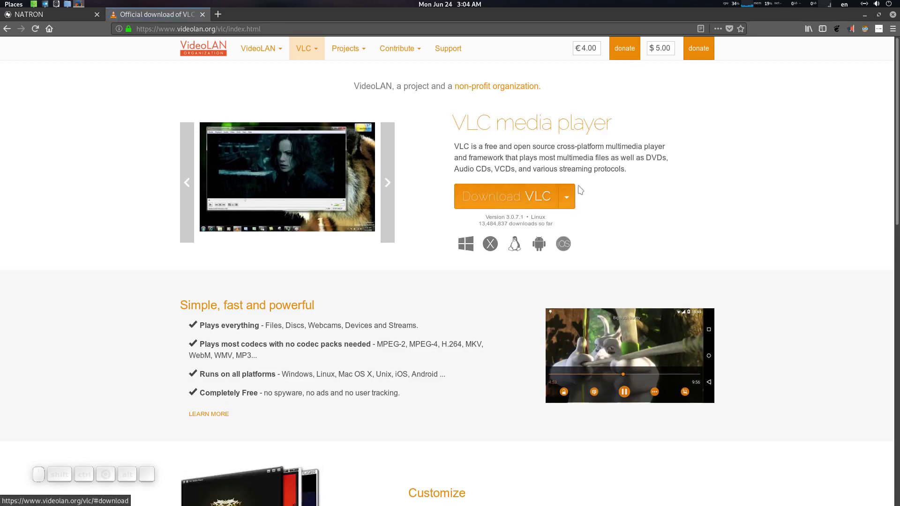
{"action": "left_click", "coordinate": [609, 352]}
{"action": "left_click", "coordinate": [609, 353]}
{"action": "left_click", "coordinate": [868, 16]}
Step: Check the 64-bit and 32-bit vlcsetpath batch scripts in the Audio_VLC folder, then clear the selection
{"action": "left_click", "coordinate": [447, 122]}
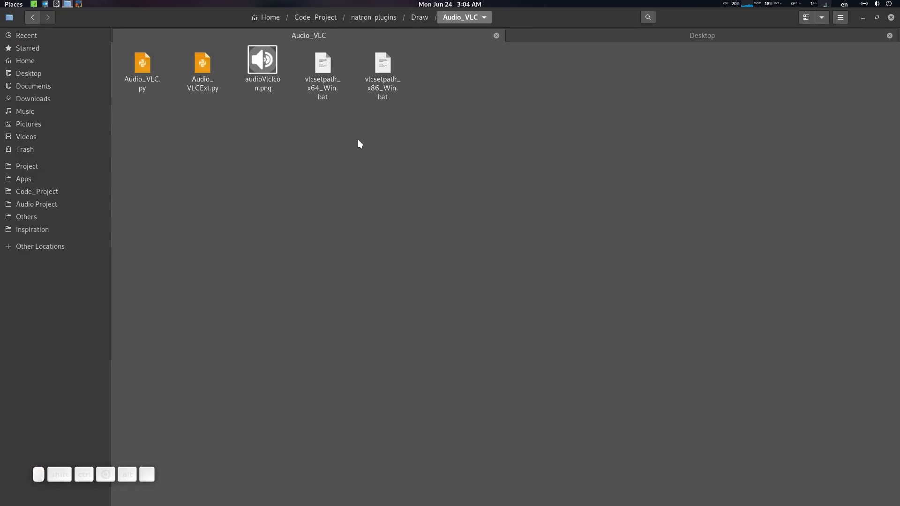
{"action": "left_click", "coordinate": [363, 142]}
{"action": "left_click", "coordinate": [336, 96]}
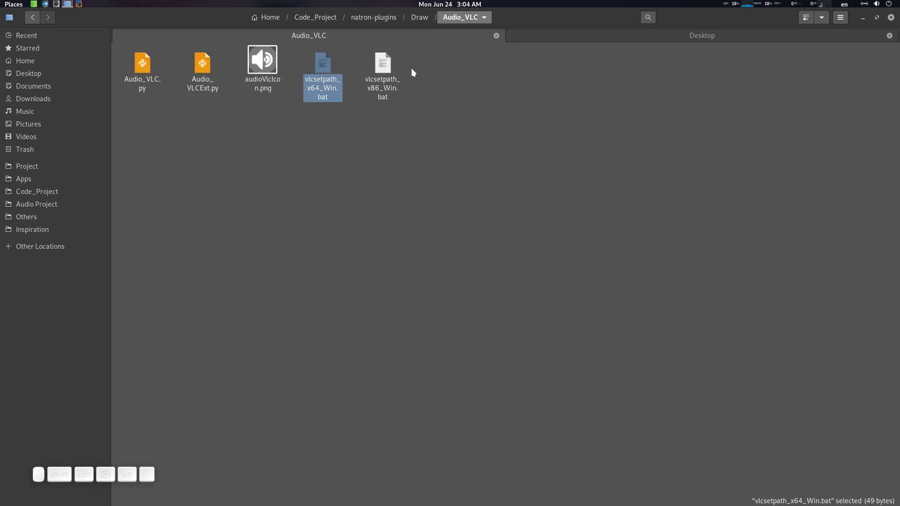
{"action": "left_click", "coordinate": [372, 133]}
{"action": "left_click", "coordinate": [395, 74]}
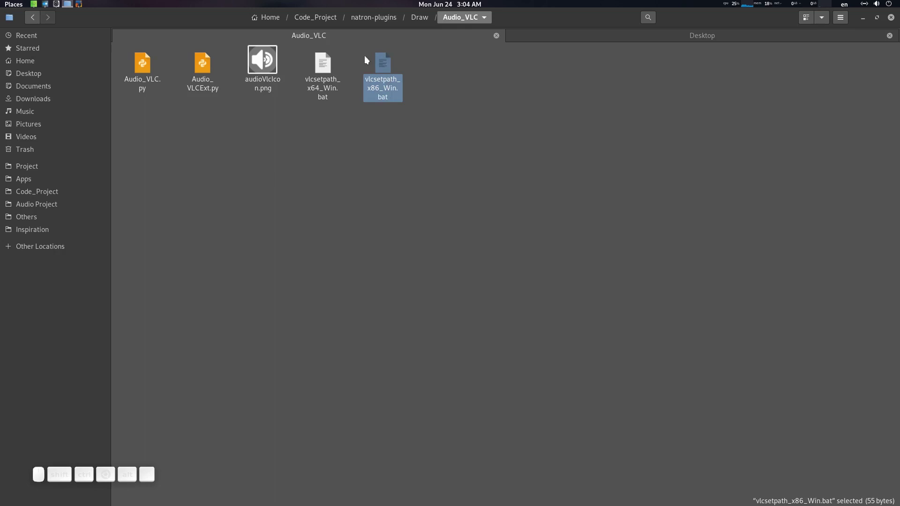
{"action": "left_click", "coordinate": [404, 136]}
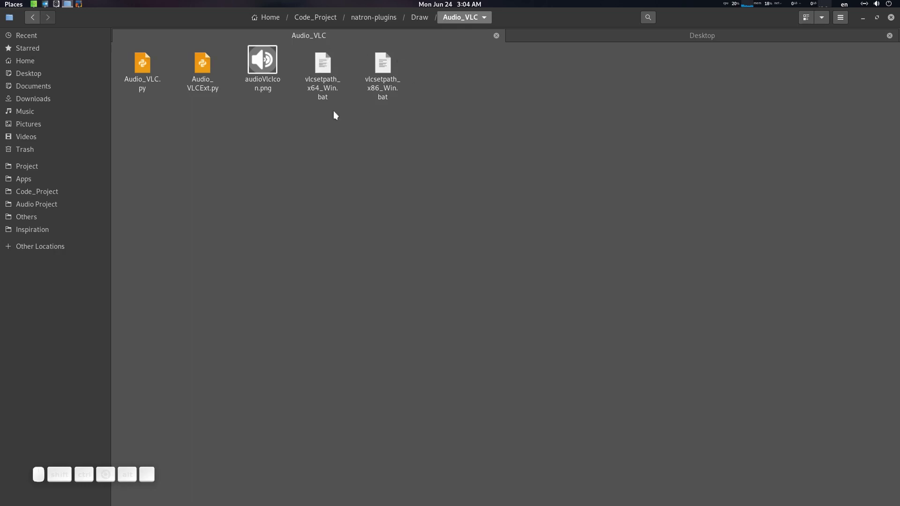
Step: Launch Natron from the top panel so it loads the community plugins
{"action": "left_click", "coordinate": [358, 166]}
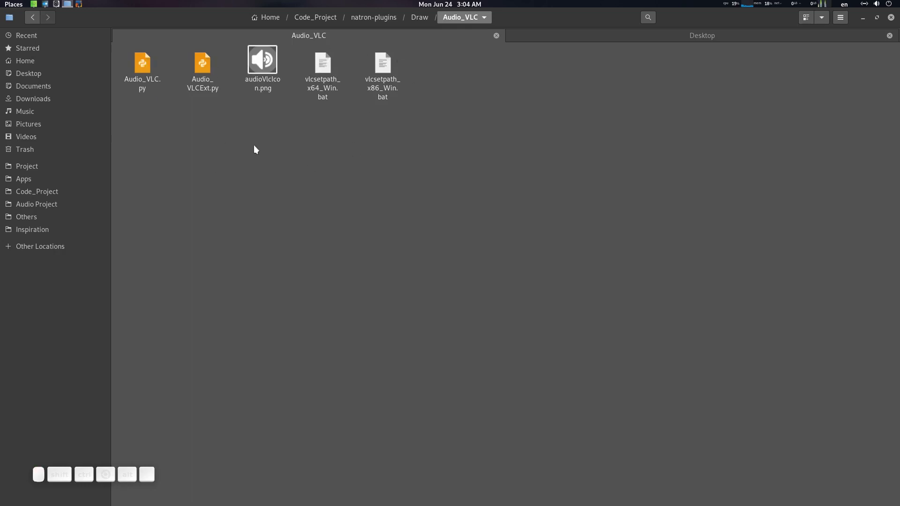
{"action": "left_click", "coordinate": [288, 130]}
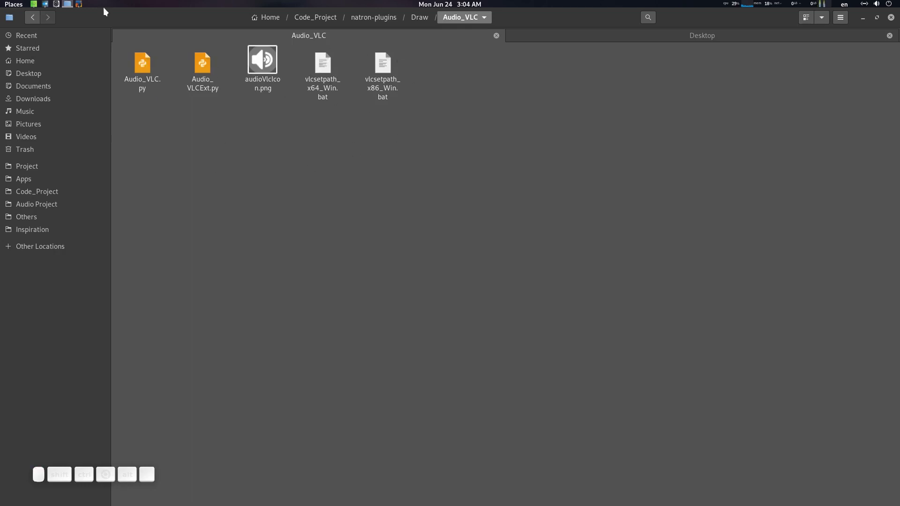
{"action": "left_click", "coordinate": [86, 5]}
{"action": "left_click", "coordinate": [87, 4]}
{"action": "left_click", "coordinate": [342, 211]}
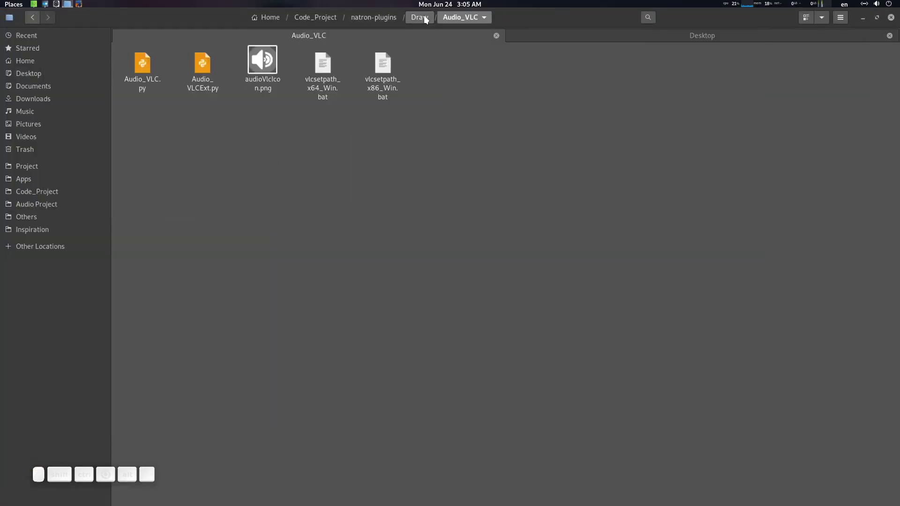
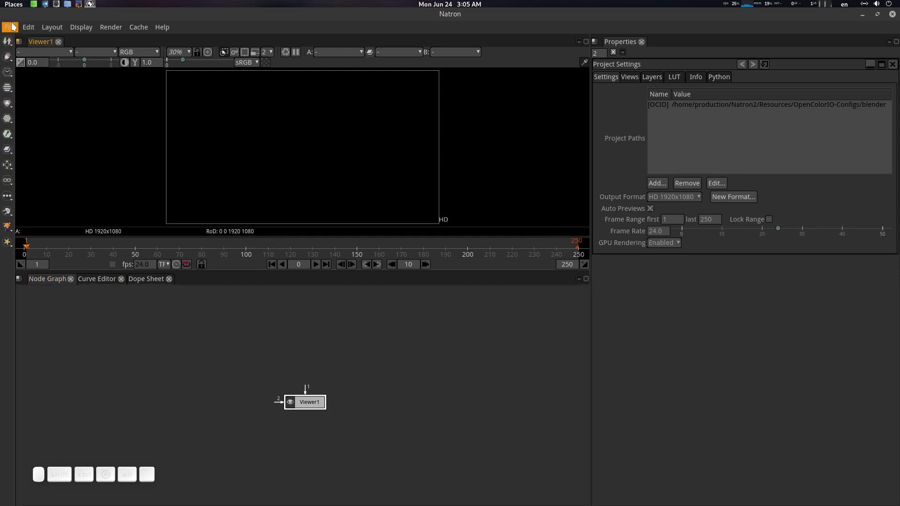
Step: Bring up the File menu's recent projects list showing test1.ntp
{"action": "left_click", "coordinate": [15, 30]}
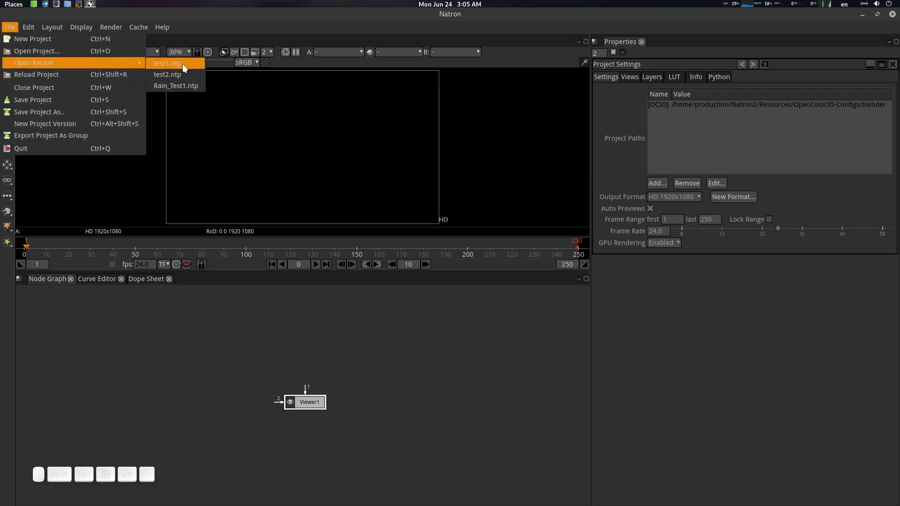
Step: Load test1.ntp and delete the existing Audio_VLC node from the graph
{"action": "left_click", "coordinate": [187, 68]}
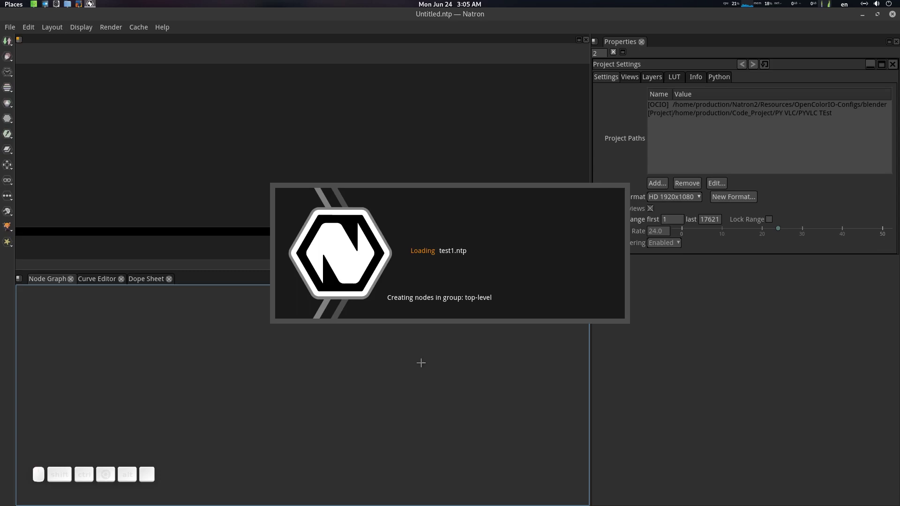
{"action": "scroll", "scroll_direction": "up", "scroll_amount": 3}
{"action": "left_click", "coordinate": [412, 357]}
{"action": "scroll", "scroll_direction": "up", "scroll_amount": 3}
{"action": "key", "text": "Delete"}
Step: Select Read2 to show the Tears of Steel clip and its settings, then select Viewer1
{"action": "left_click", "coordinate": [146, 477]}
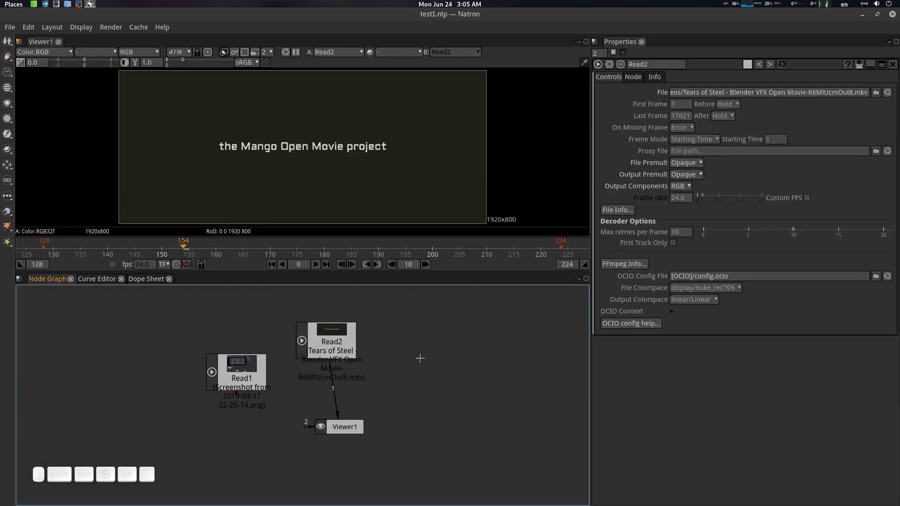
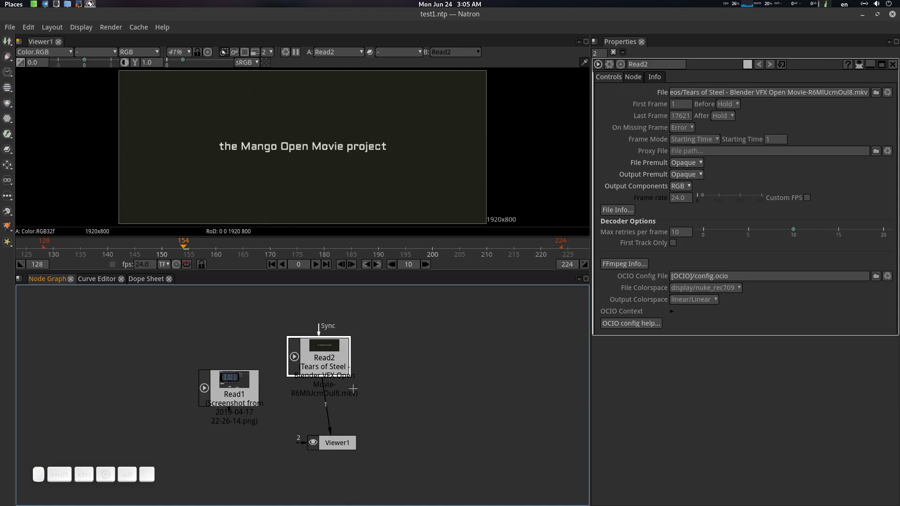
{"action": "scroll", "scroll_direction": "down", "scroll_amount": 3}
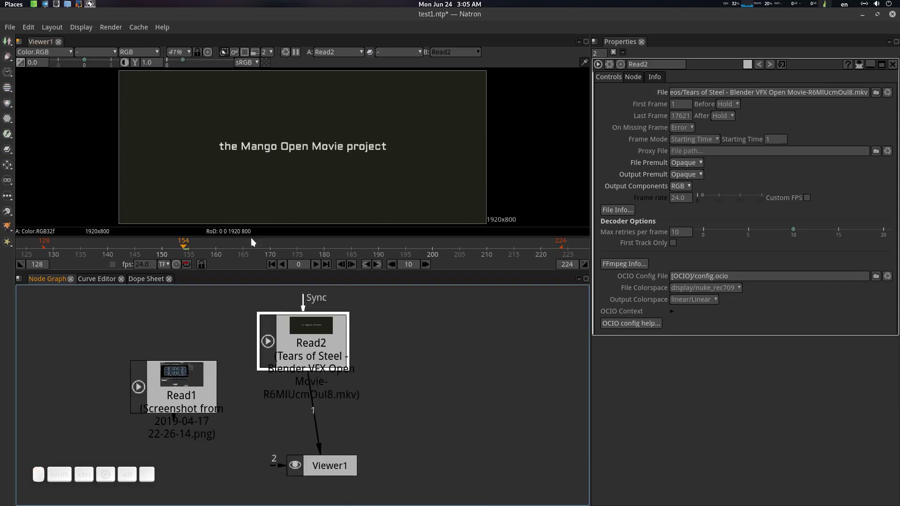
{"action": "scroll", "scroll_direction": "down", "scroll_amount": 3}
{"action": "scroll", "scroll_direction": "up", "scroll_amount": 3}
{"action": "left_click", "coordinate": [336, 170]}
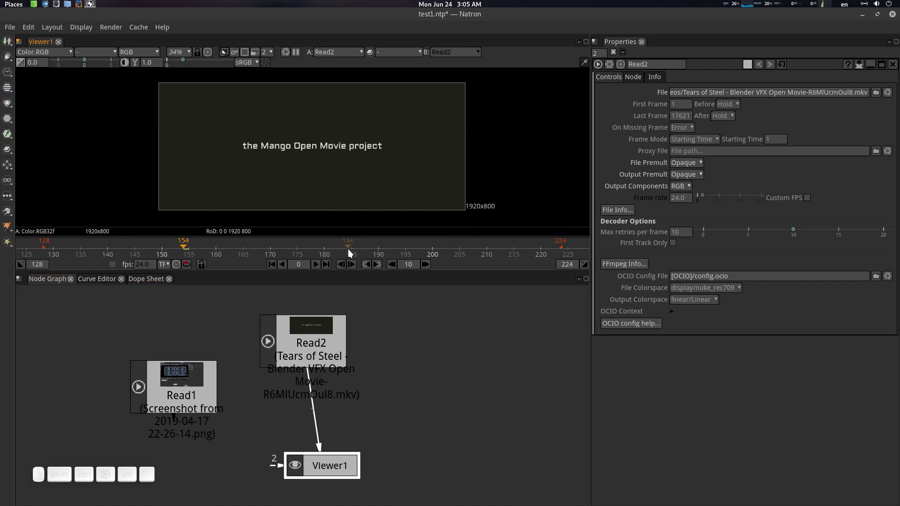
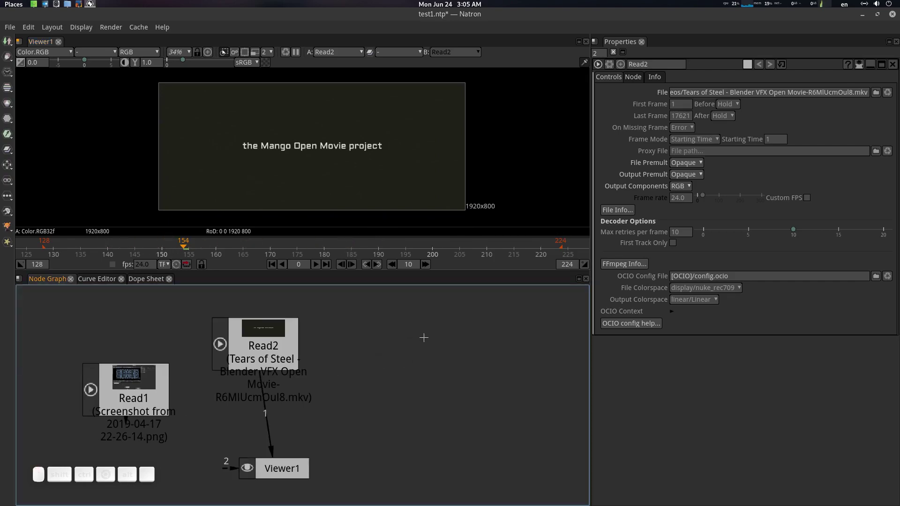
Step: Search the node list for 'aud' and pick Audio_VLC [Community] to add it
{"action": "key", "text": "Tab"}
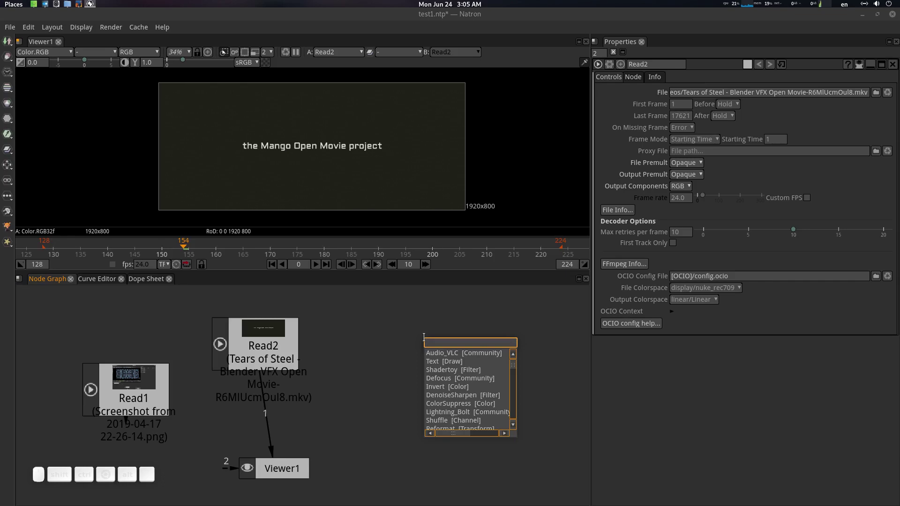
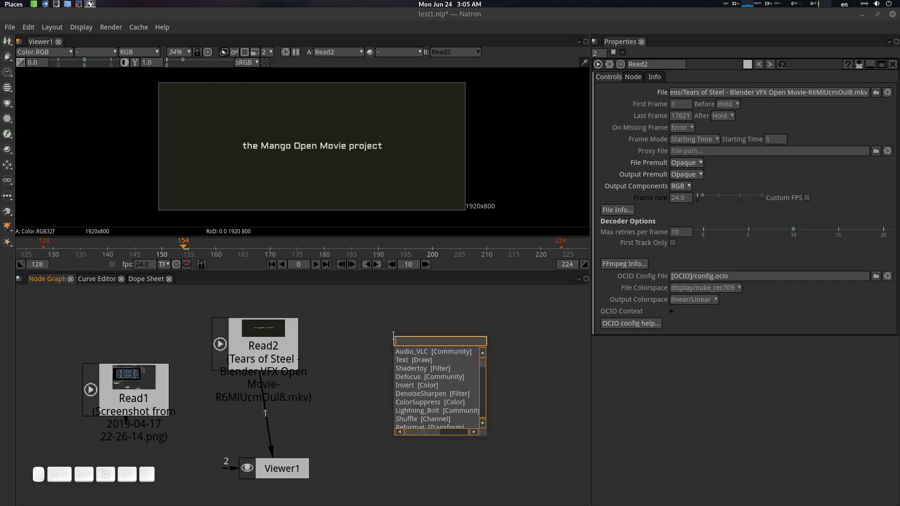
{"action": "key", "text": "Down"}
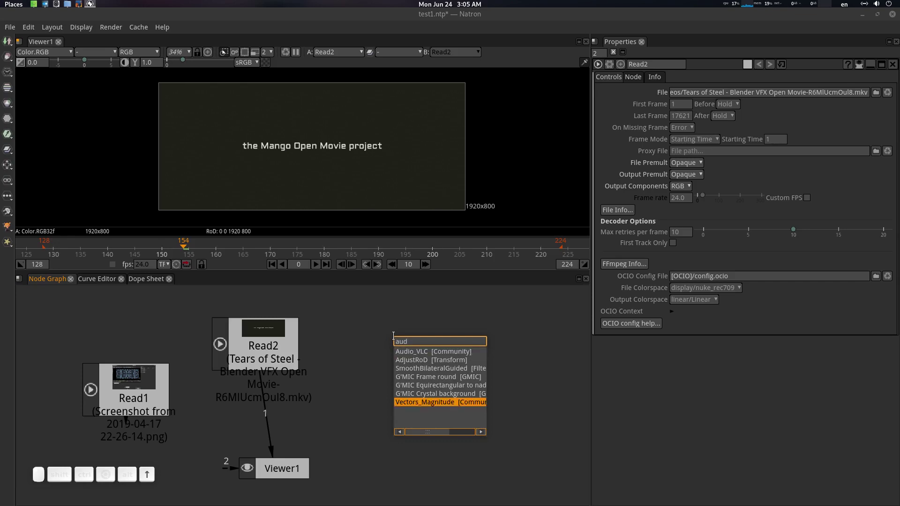
{"action": "key", "text": "Up"}
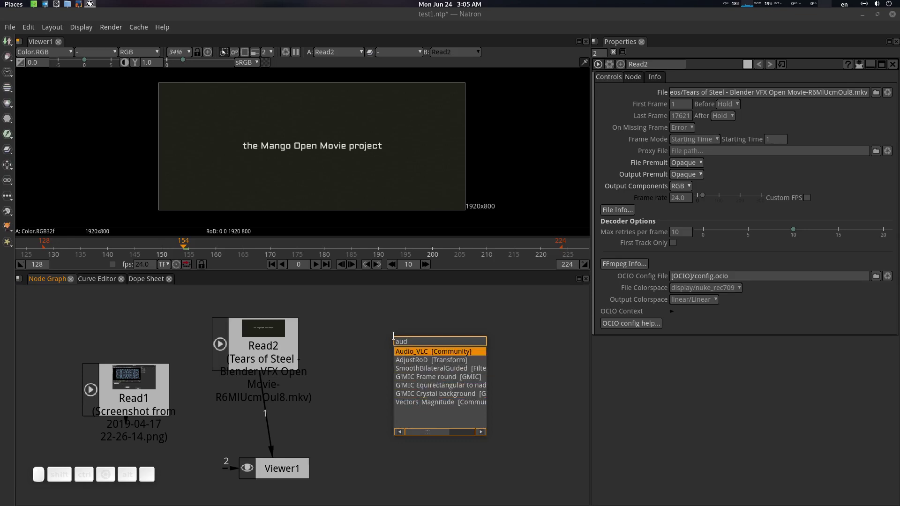
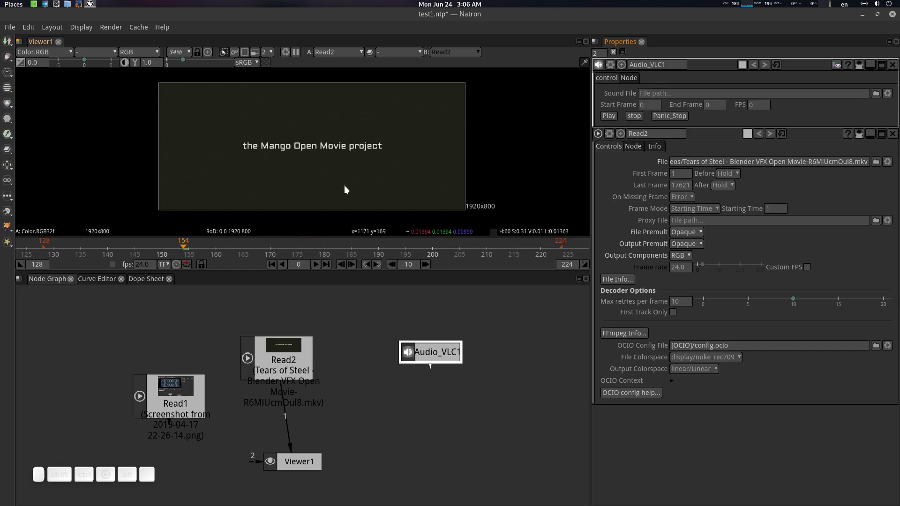
Step: Set Audio_VLC1's sound file to the Speechless Love chillstep mp3
{"action": "left_click", "coordinate": [360, 153]}
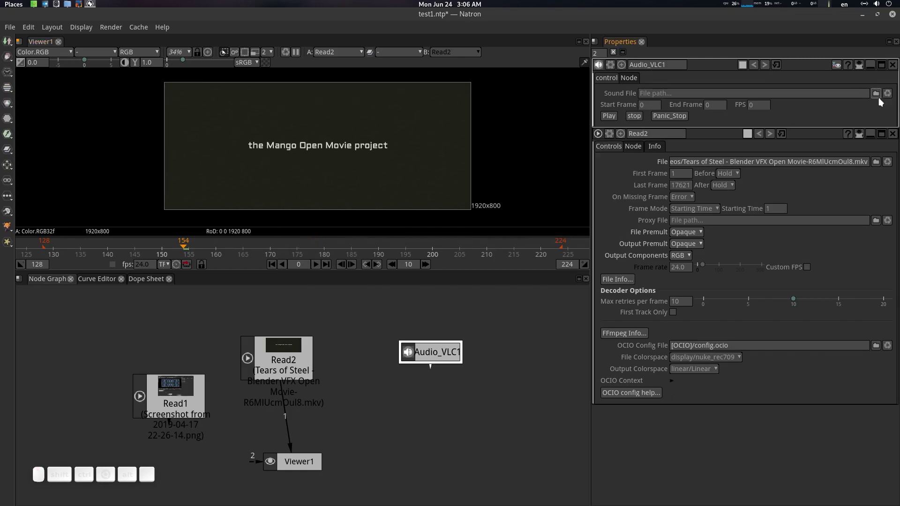
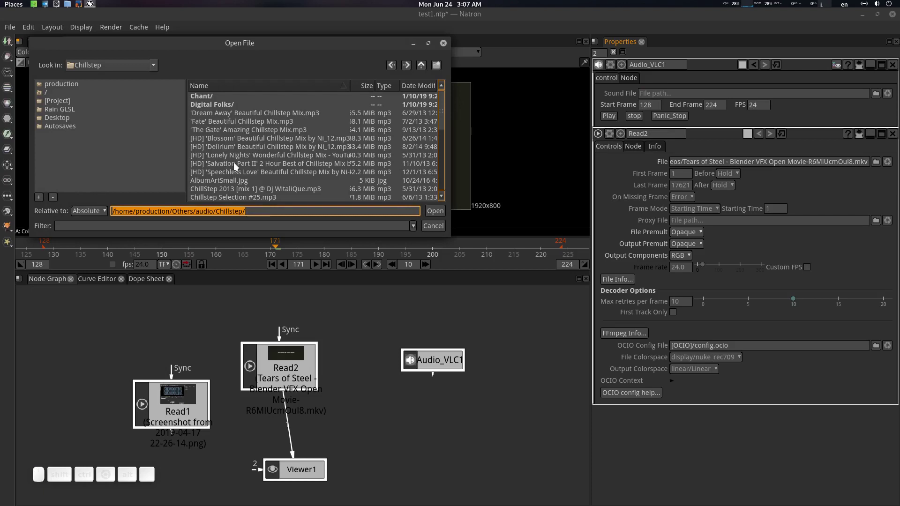
{"action": "left_click", "coordinate": [241, 178]}
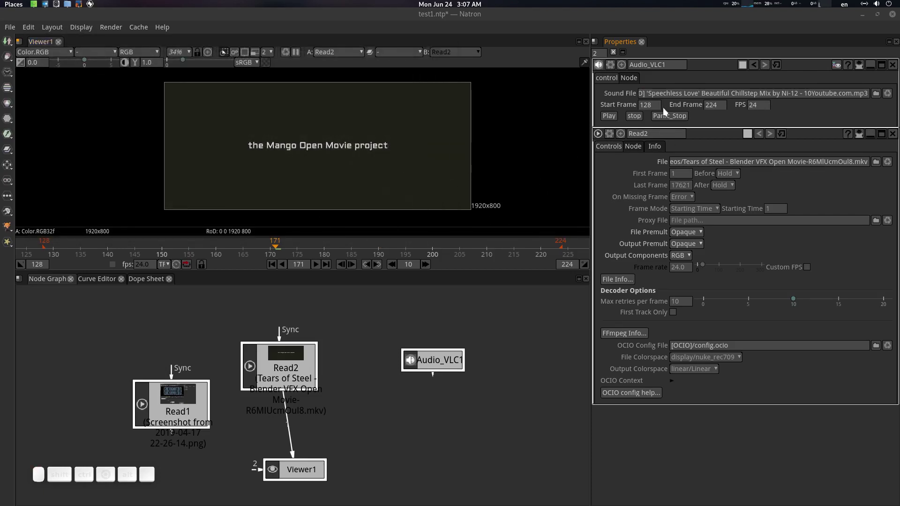
Step: Zoom the timeline and set the playback range to frames 109 through 229
{"action": "scroll", "scroll_direction": "down", "scroll_amount": 3}
{"action": "scroll", "scroll_direction": "down", "scroll_amount": 3}
{"action": "left_click_drag", "start_coordinate": [224, 247], "coordinate": [175, 249]}
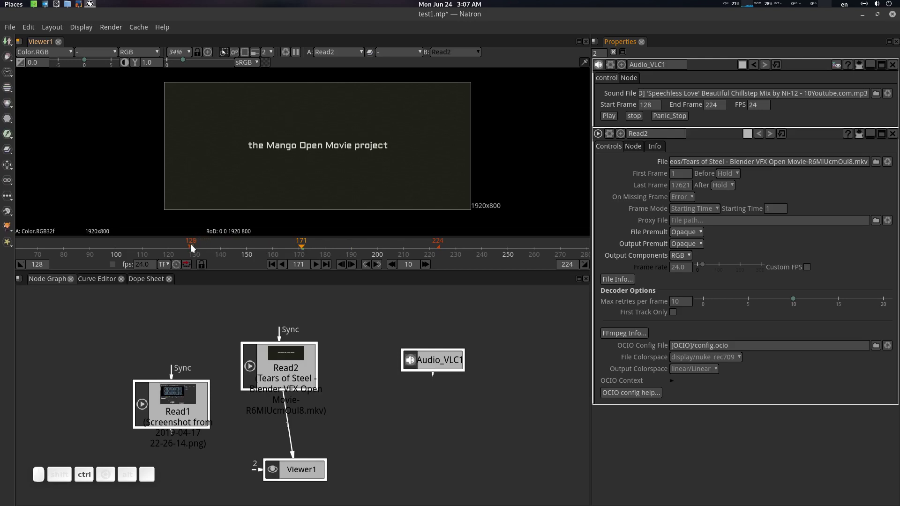
{"action": "left_click_drag", "start_coordinate": [195, 248], "coordinate": [250, 250]}
{"action": "left_click_drag", "start_coordinate": [442, 251], "coordinate": [420, 258]}
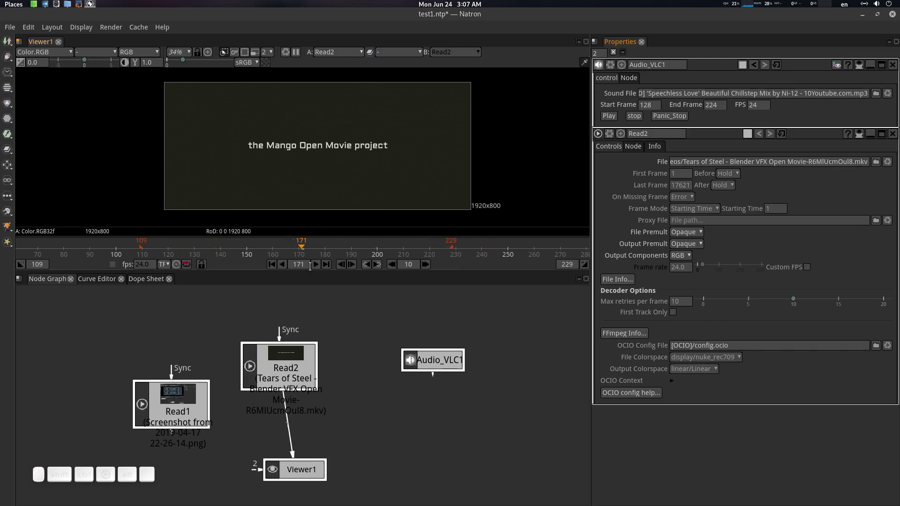
Step: Preview the Tears of Steel clip with audio twice, stopping around frame 150
{"action": "left_click", "coordinate": [322, 266]}
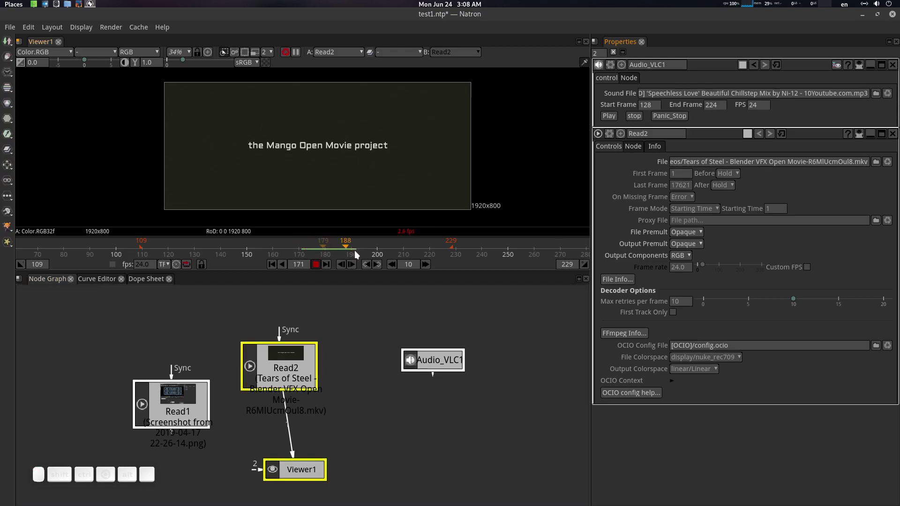
{"action": "left_click", "coordinate": [289, 402]}
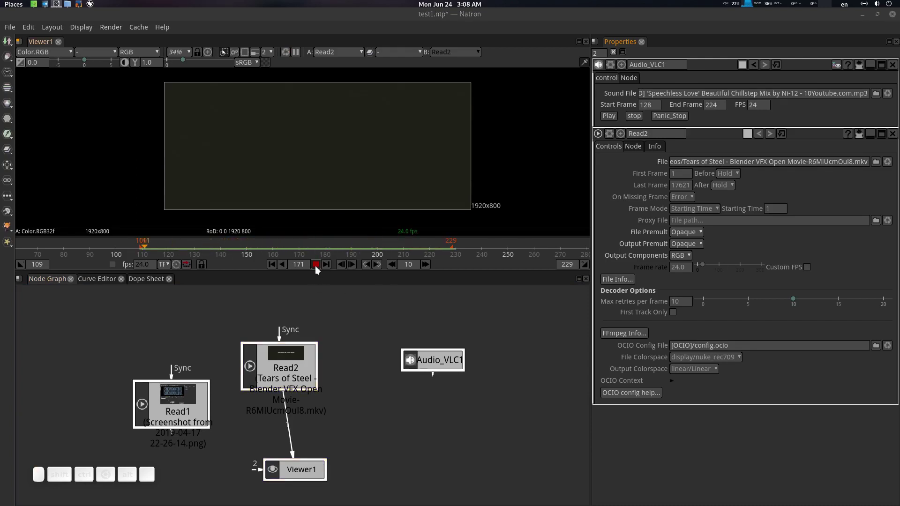
{"action": "left_click", "coordinate": [321, 269]}
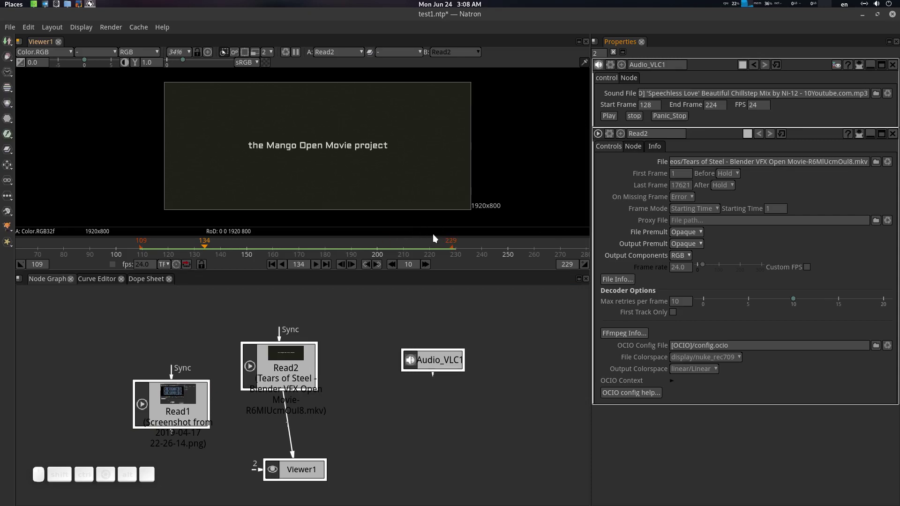
{"action": "left_click", "coordinate": [320, 268]}
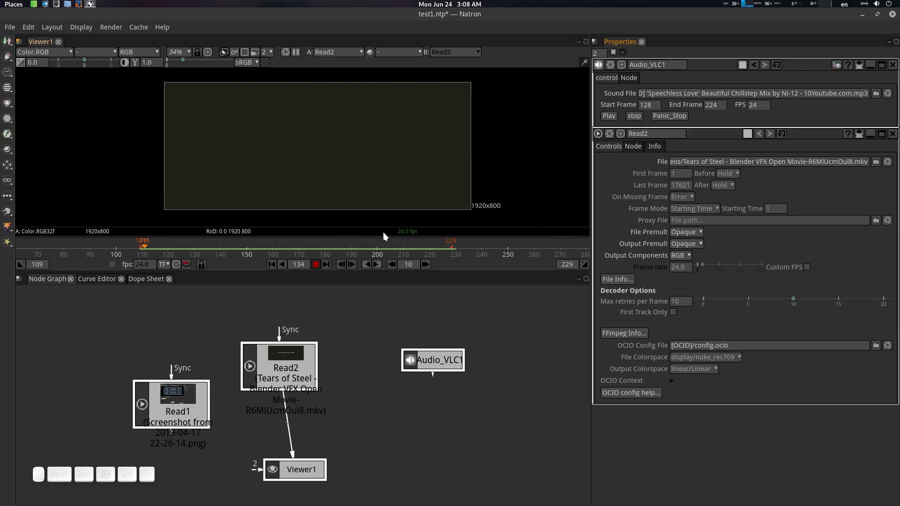
{"action": "left_click", "coordinate": [321, 267]}
Step: Show the Project Settings with the 1–17621 range and select the 24 fps Frame Rate field
{"action": "scroll", "scroll_direction": "up", "scroll_amount": 3}
{"action": "left_click", "coordinate": [279, 350]}
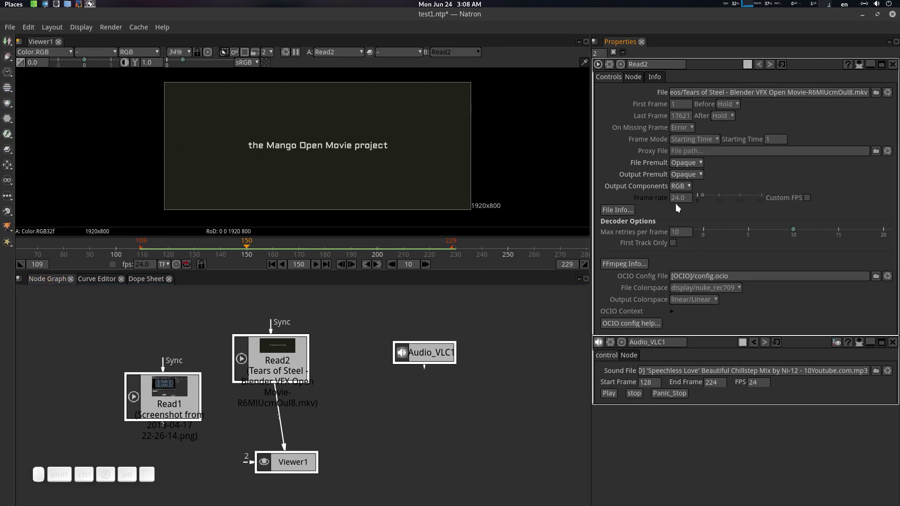
{"action": "scroll", "scroll_direction": "up", "scroll_amount": 3}
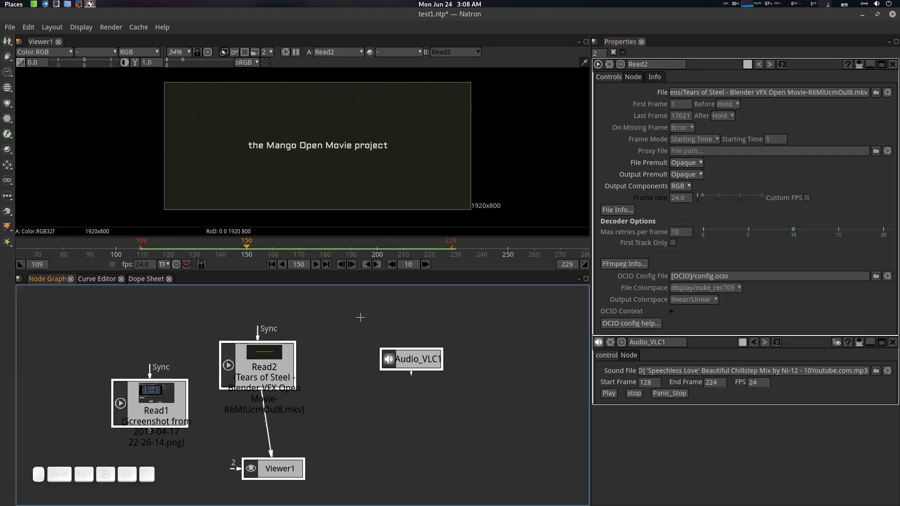
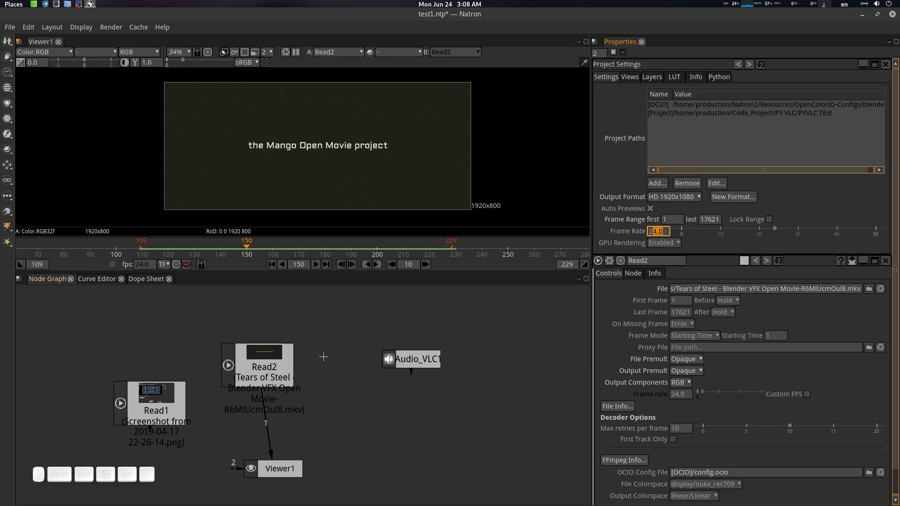
{"action": "left_click", "coordinate": [658, 236]}
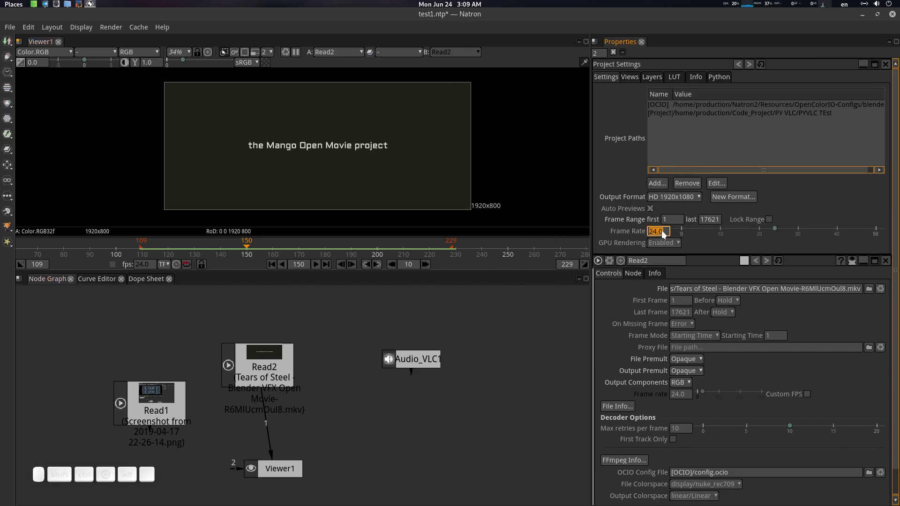
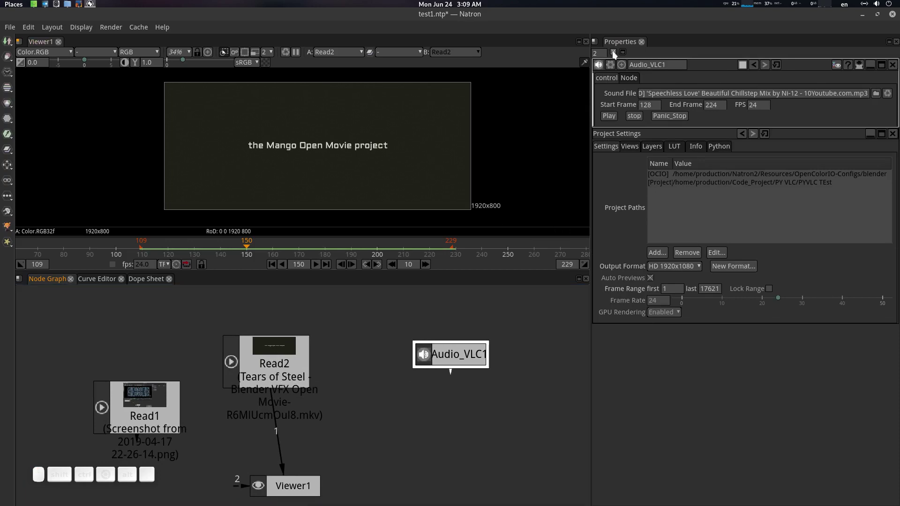
Step: Select Audio_VLC1, move the playhead to frame 187 and play the video with the music, then stop
{"action": "left_click", "coordinate": [278, 356]}
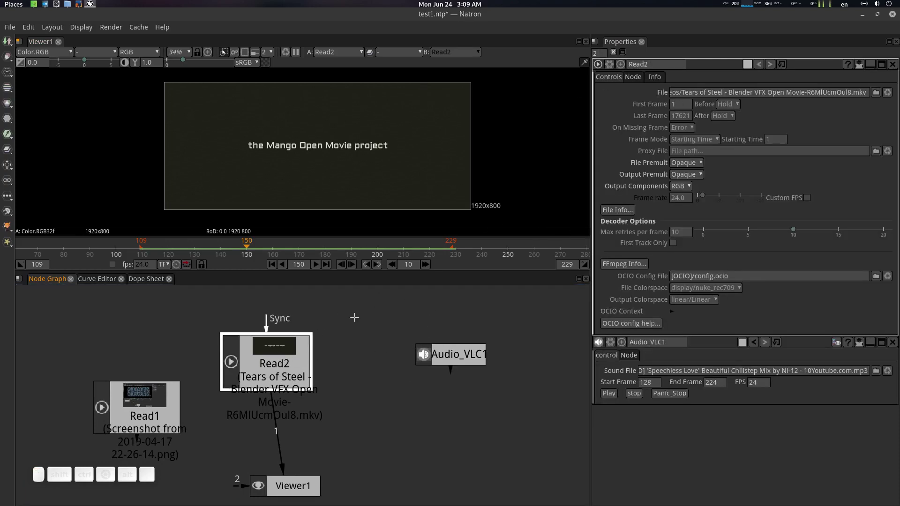
{"action": "left_click", "coordinate": [460, 356]}
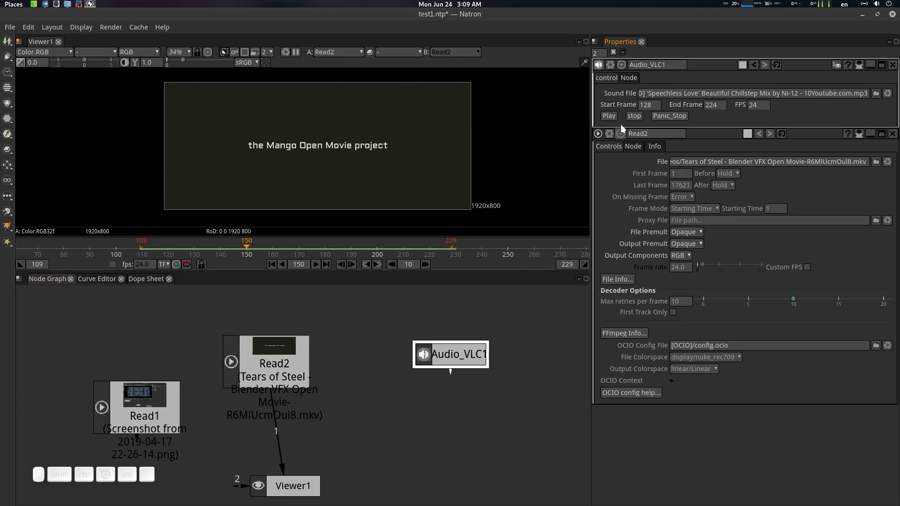
{"action": "left_click_drag", "start_coordinate": [262, 246], "coordinate": [428, 232]}
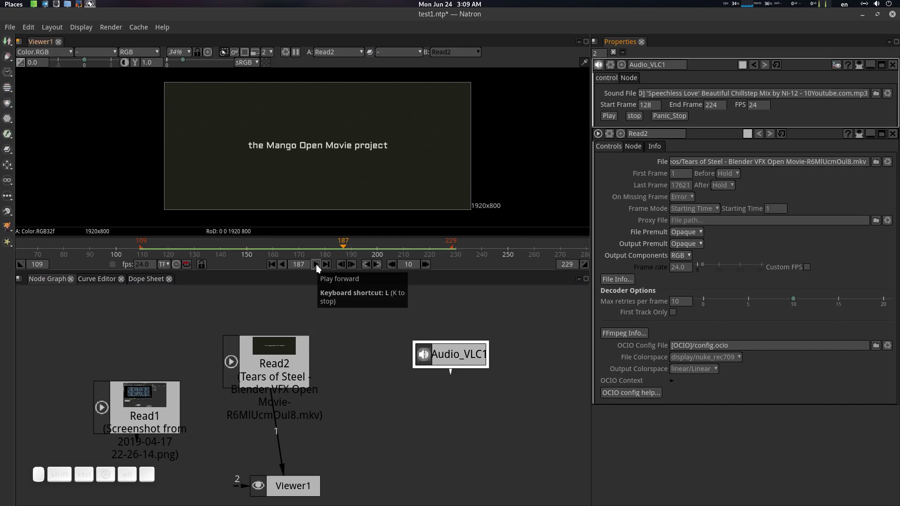
{"action": "left_click", "coordinate": [321, 268]}
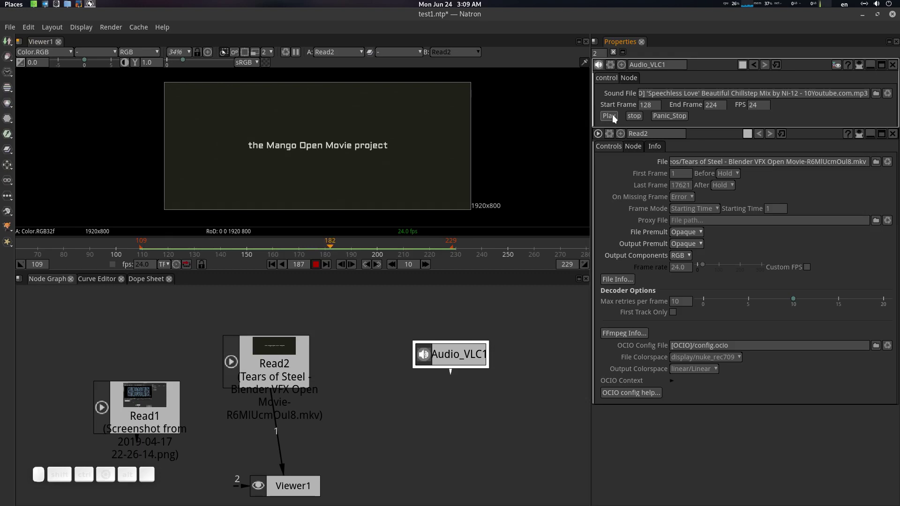
{"action": "left_click", "coordinate": [616, 118]}
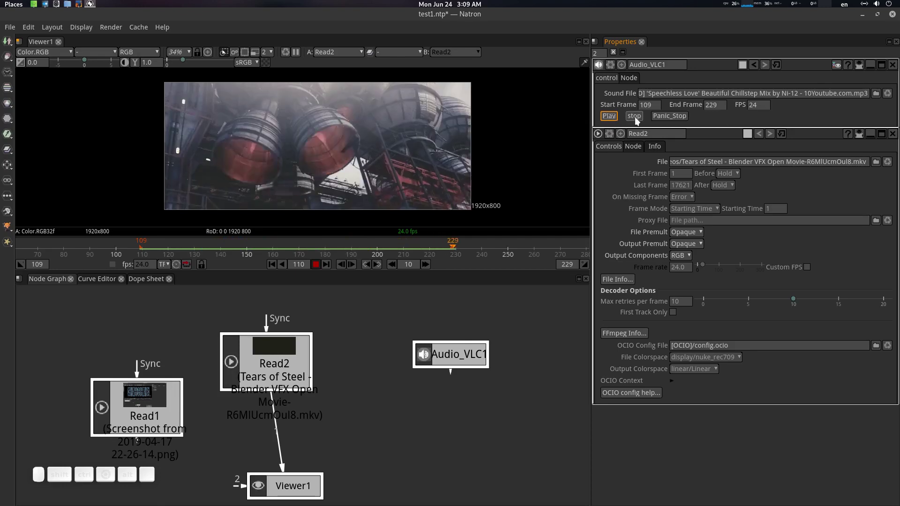
{"action": "left_click", "coordinate": [639, 120]}
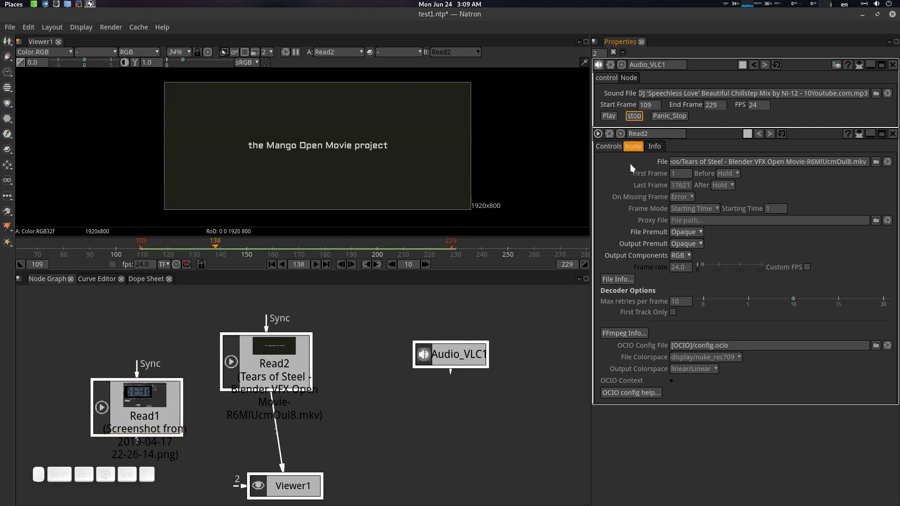
Step: Extend the range end to frame 255 and replay the video with the music alongside it
{"action": "left_click_drag", "start_coordinate": [474, 247], "coordinate": [414, 266]}
{"action": "left_click", "coordinate": [322, 266]}
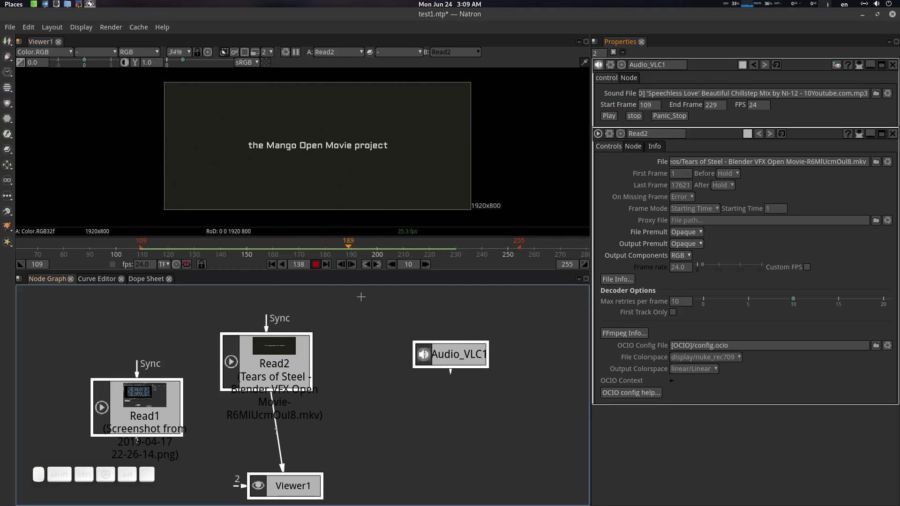
{"action": "scroll", "scroll_direction": "up", "scroll_amount": 3}
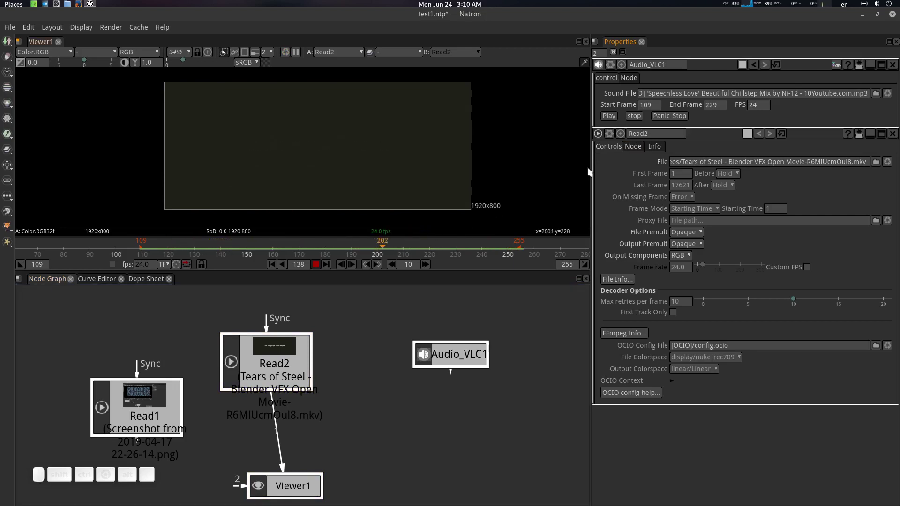
{"action": "left_click", "coordinate": [614, 119]}
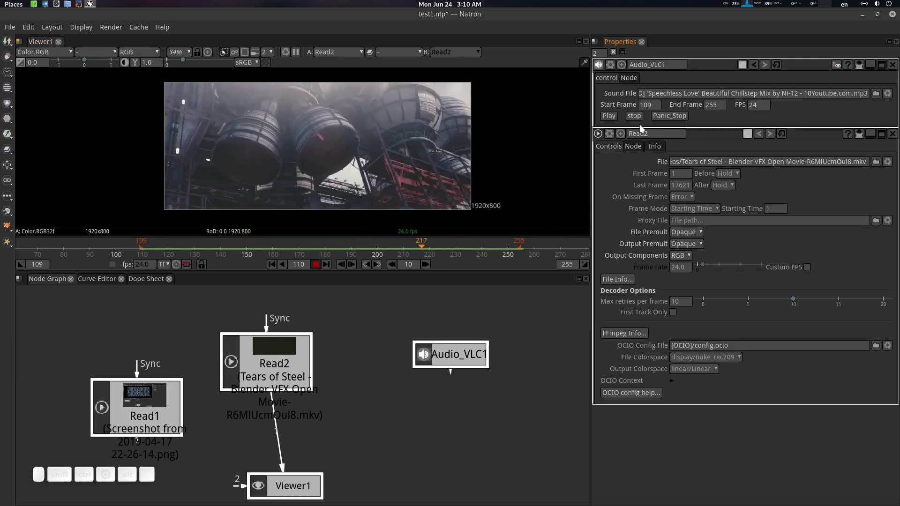
{"action": "left_click", "coordinate": [640, 118]}
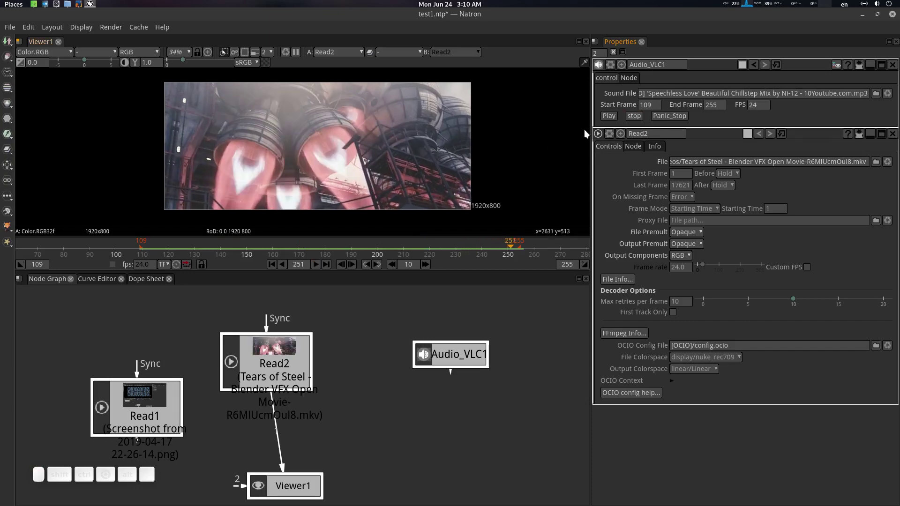
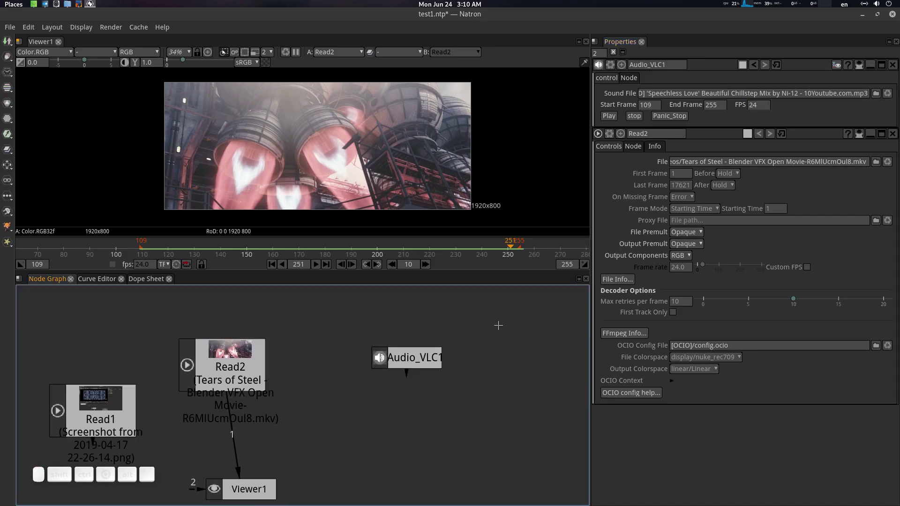
Step: Set the project frame rate to 30 in Project Settings
{"action": "key", "text": "s"}
{"action": "left_click", "coordinate": [664, 231]}
{"action": "key", "text": "3"}
{"action": "key", "text": "KP_0"}
{"action": "key", "text": "KP_Enter"}
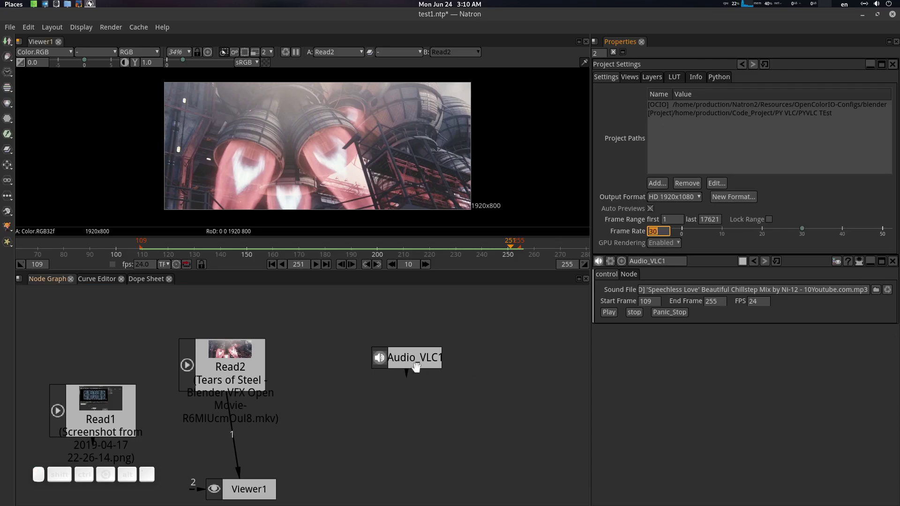
Step: Select Audio_VLC1 and play the song in sync with the video at 30 fps
{"action": "left_click", "coordinate": [412, 358]}
{"action": "left_click_drag", "start_coordinate": [699, 177], "coordinate": [318, 267]}
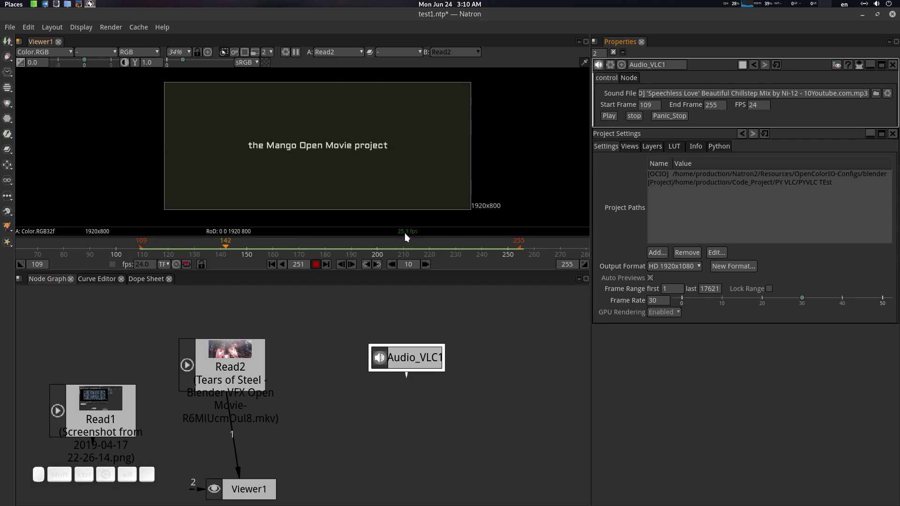
{"action": "left_click", "coordinate": [611, 119]}
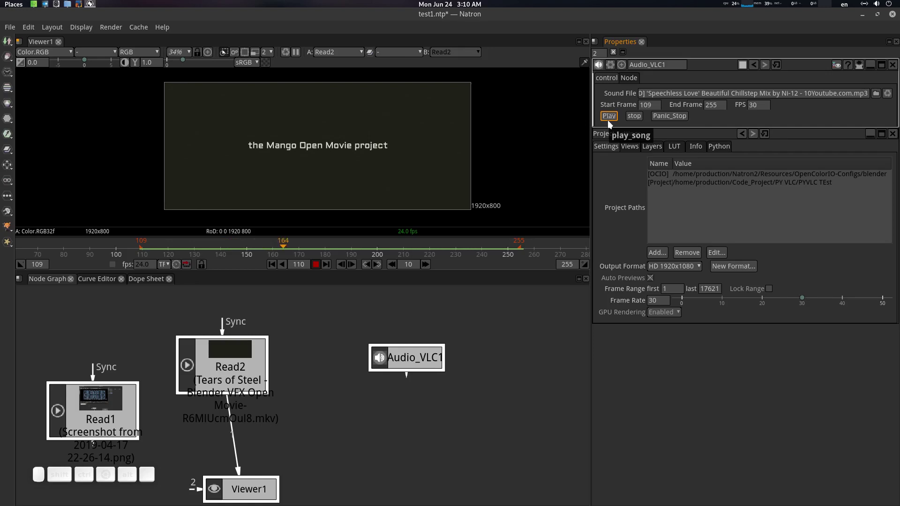
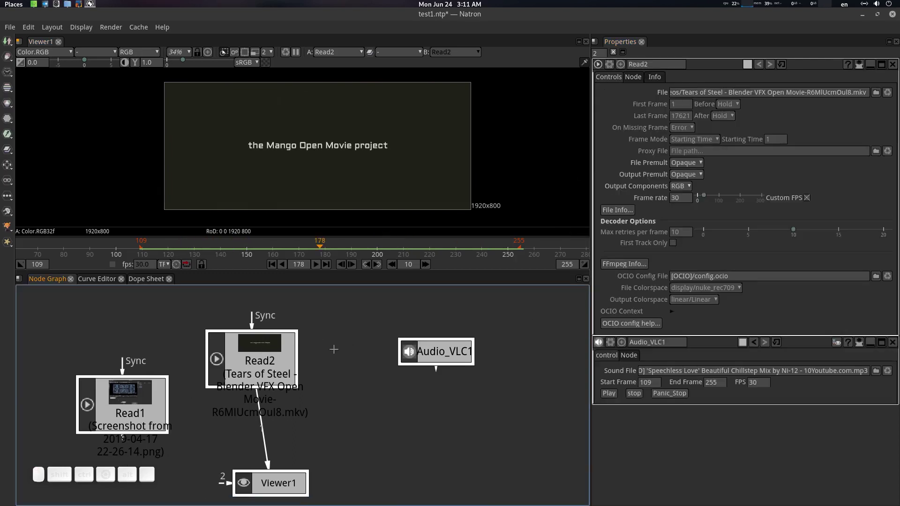
Step: Set Read2's frame rate field to 30
{"action": "left_click", "coordinate": [812, 202]}
{"action": "left_click", "coordinate": [812, 202]}
{"action": "left_click", "coordinate": [688, 201]}
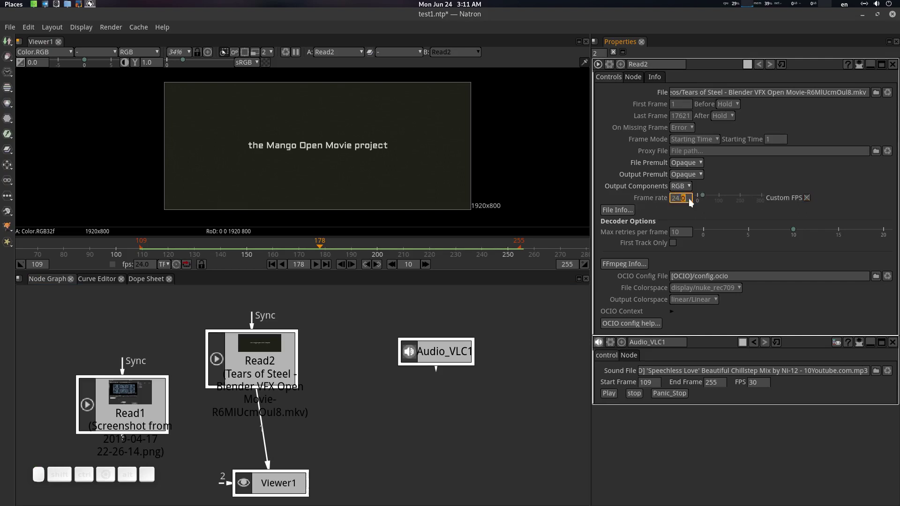
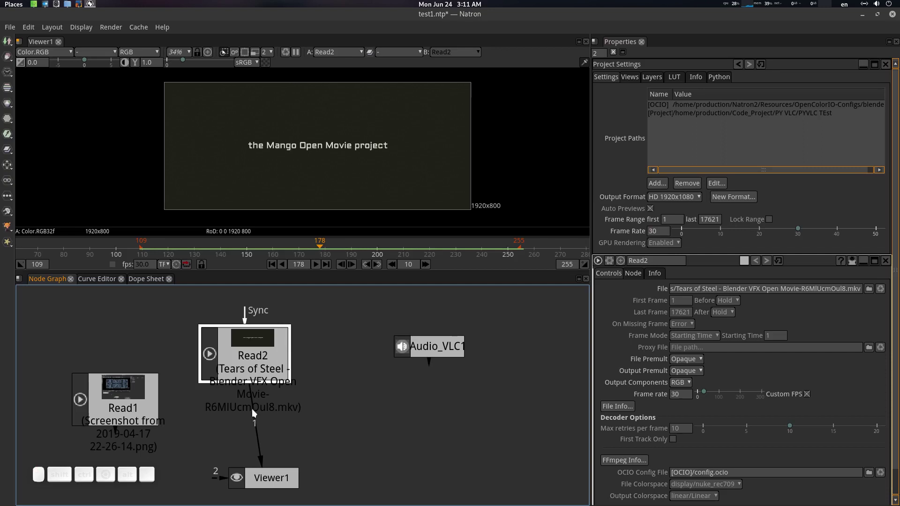
{"action": "left_click", "coordinate": [236, 356]}
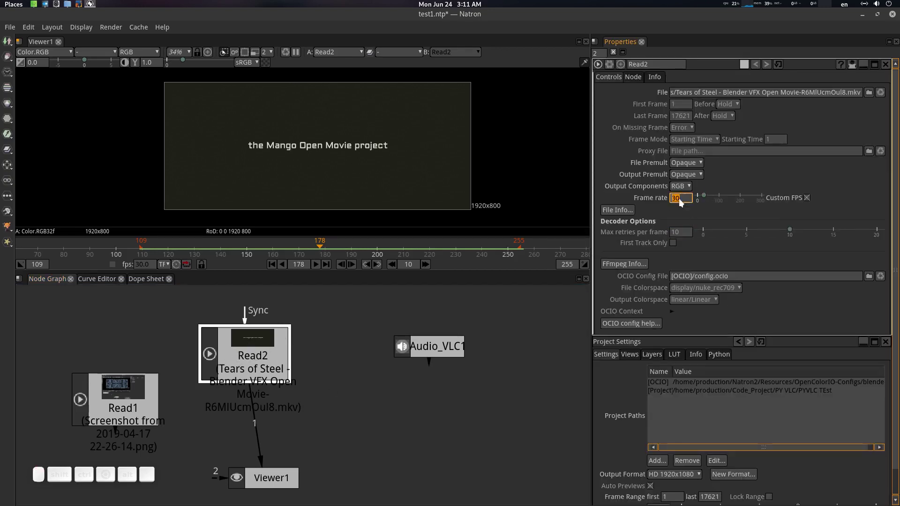
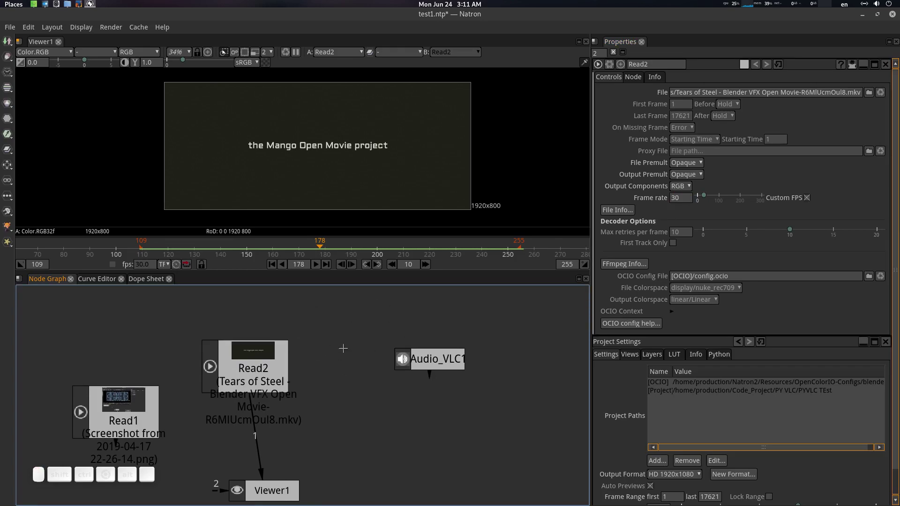
Step: Check Read1's 24 fps settings, then leave only Project Settings open at 30 fps
{"action": "left_click", "coordinate": [113, 410]}
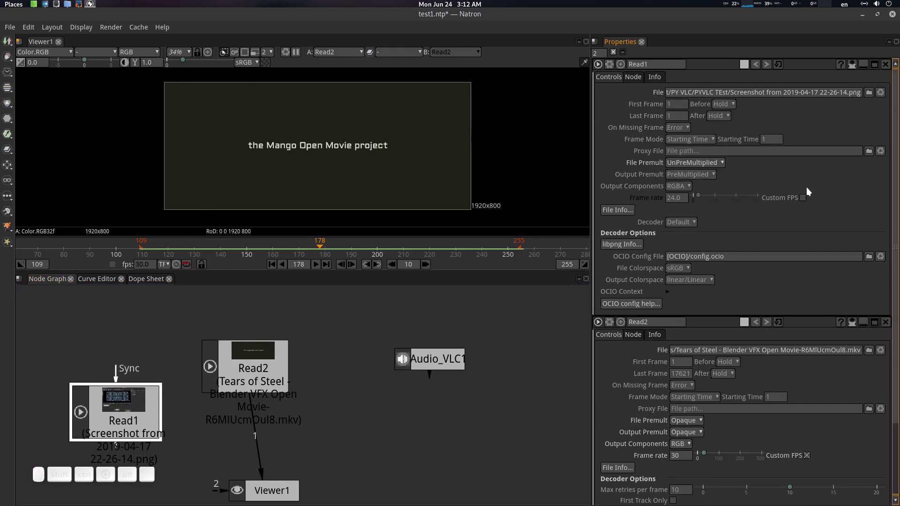
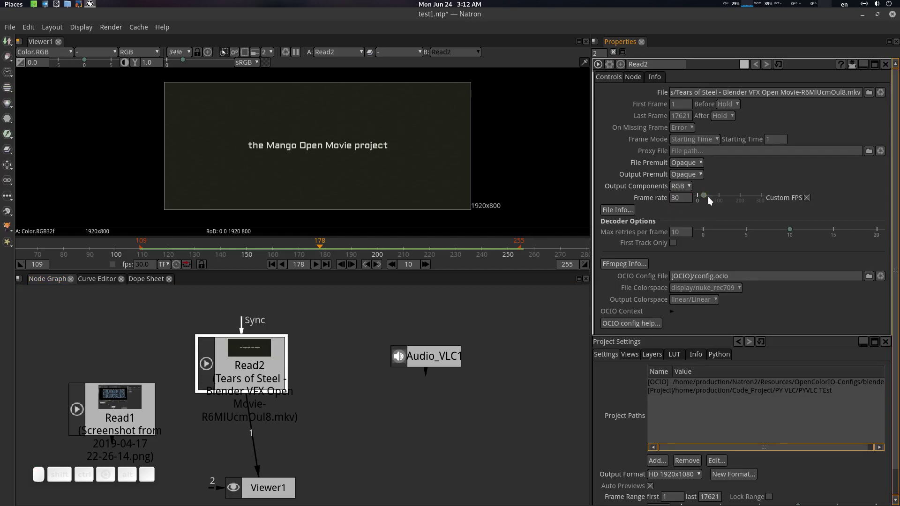
{"action": "scroll", "scroll_direction": "up", "scroll_amount": 3}
{"action": "key", "text": "s"}
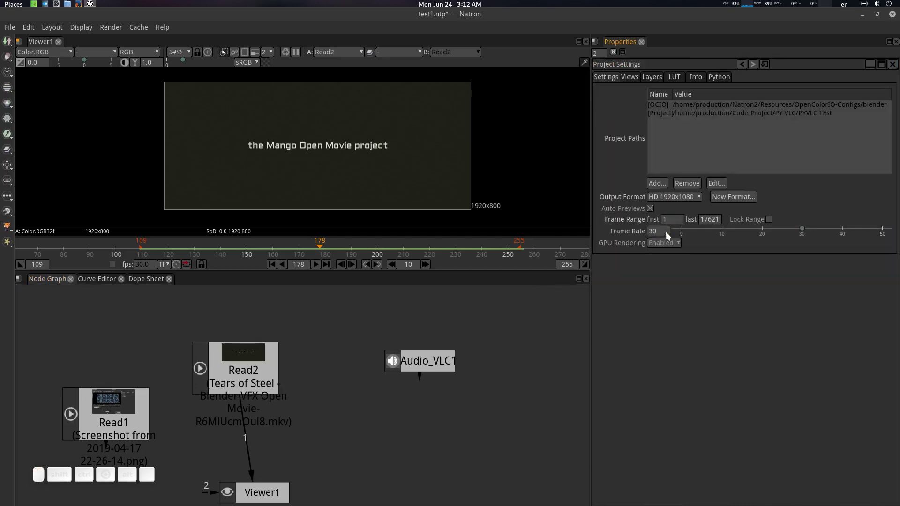
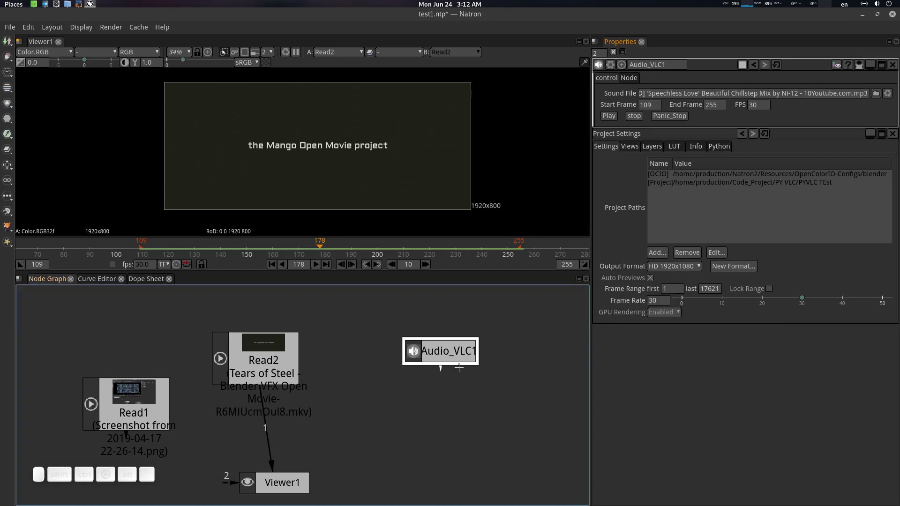
Step: Select Audio_VLC1 and test-play the song with the video looping frames 109–255
{"action": "left_click", "coordinate": [447, 350]}
{"action": "left_click", "coordinate": [323, 267]}
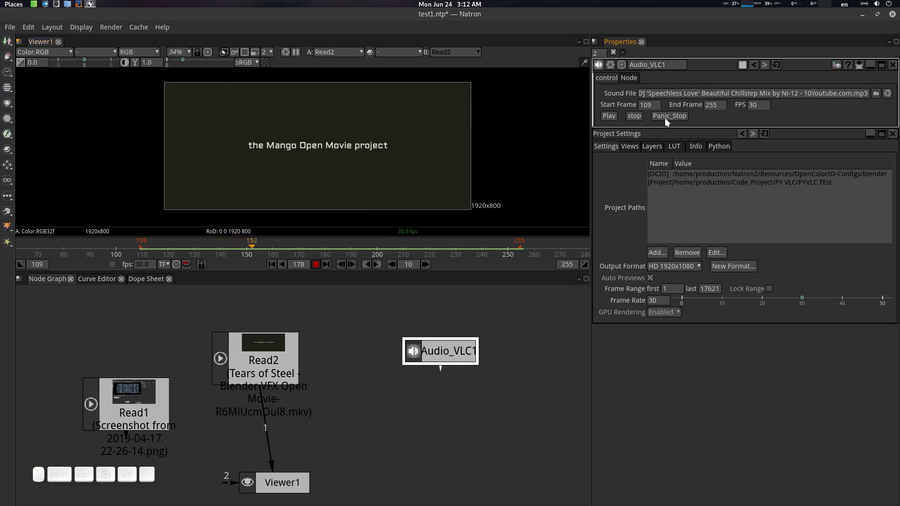
{"action": "left_click", "coordinate": [615, 119]}
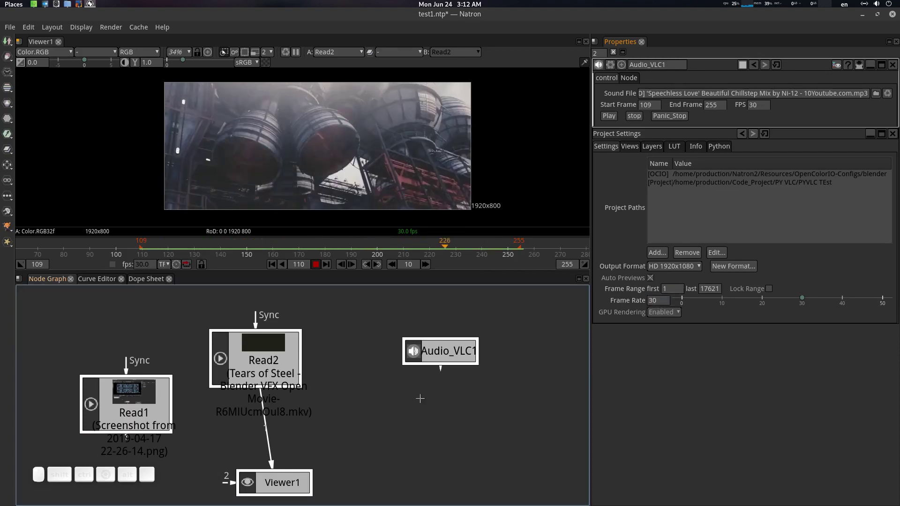
Step: Stack Audio_VLC1's settings panel above Read2's
{"action": "left_click", "coordinate": [270, 357]}
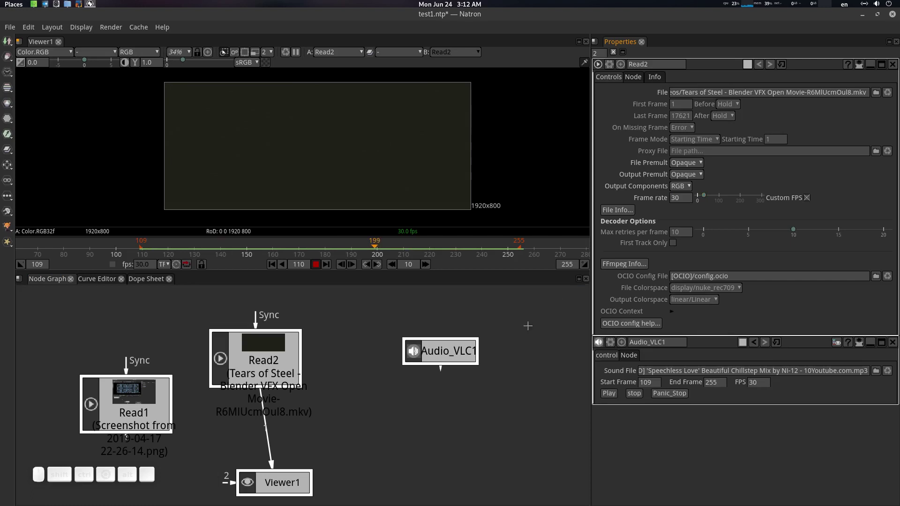
{"action": "left_click", "coordinate": [453, 350]}
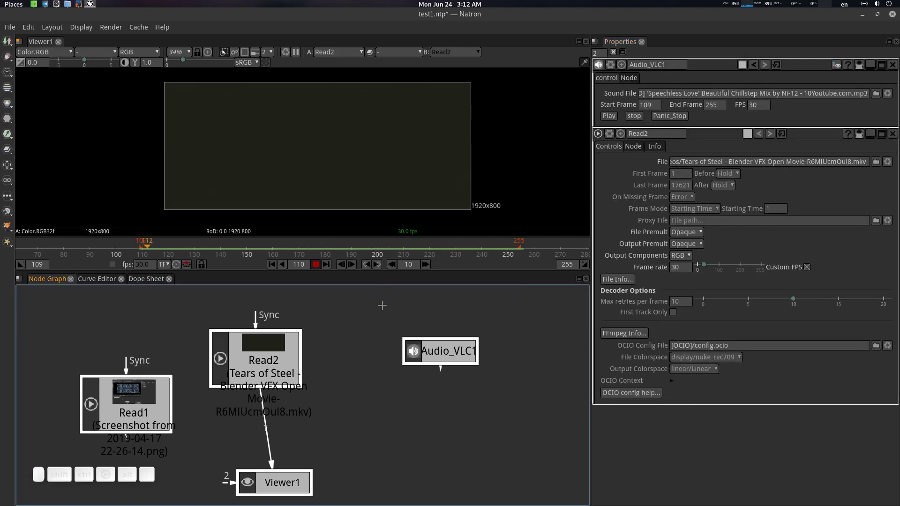
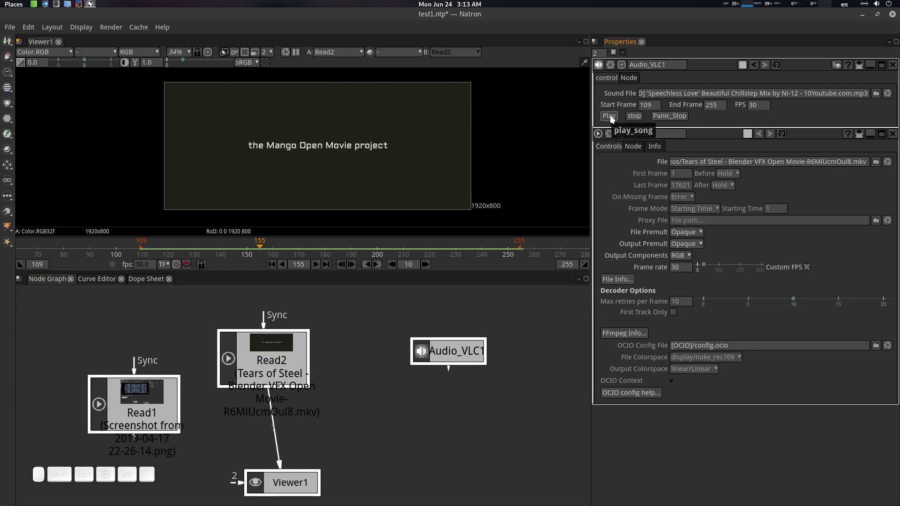
{"action": "left_click", "coordinate": [615, 119]}
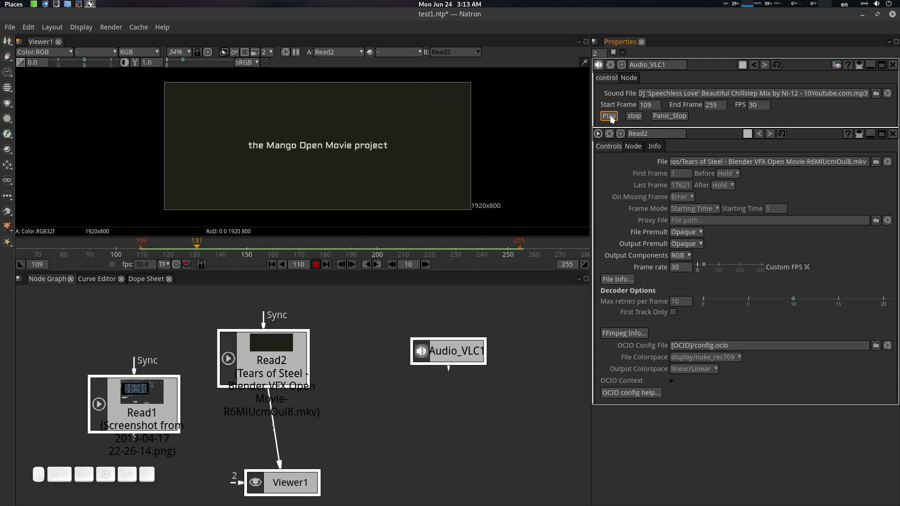
{"action": "left_click", "coordinate": [615, 118]}
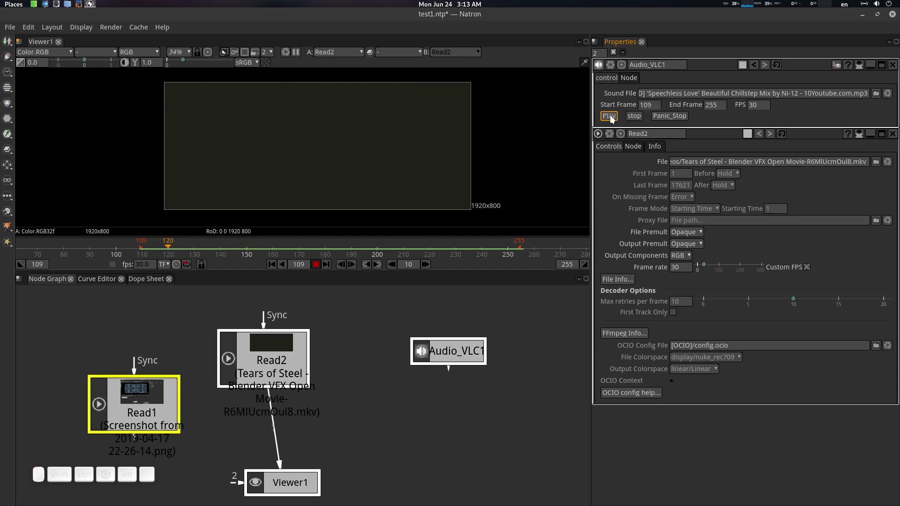
{"action": "left_click", "coordinate": [615, 118]}
{"action": "left_click", "coordinate": [617, 119]}
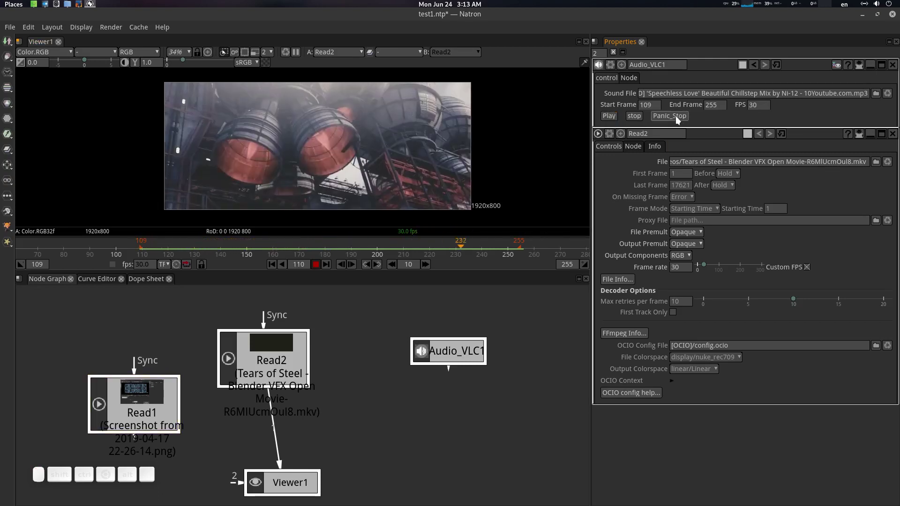
{"action": "left_click", "coordinate": [680, 120]}
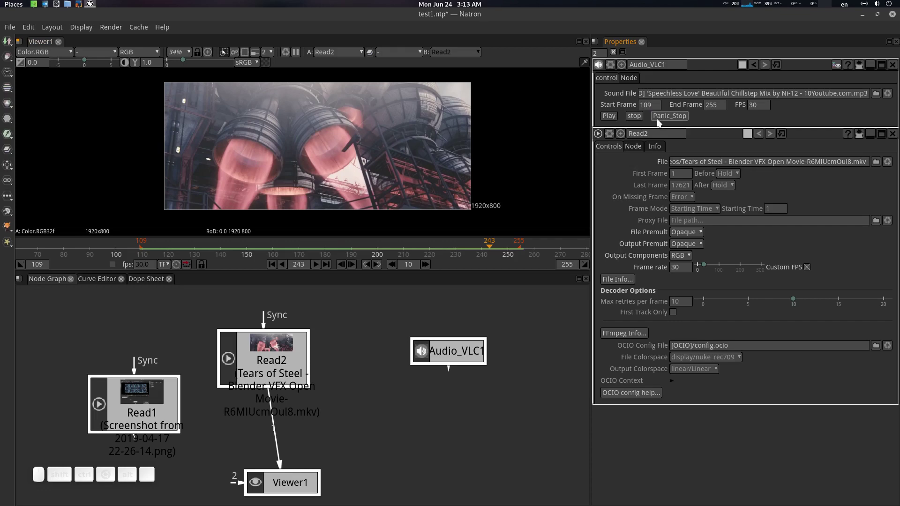
{"action": "left_click", "coordinate": [616, 119]}
{"action": "left_click", "coordinate": [616, 119]}
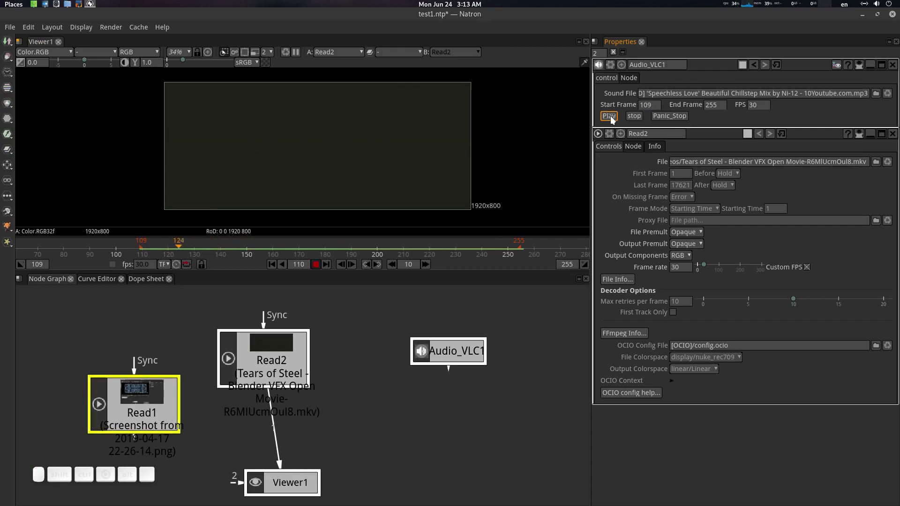
{"action": "left_click", "coordinate": [616, 119]}
{"action": "left_click", "coordinate": [616, 120]}
{"action": "left_click", "coordinate": [615, 119]}
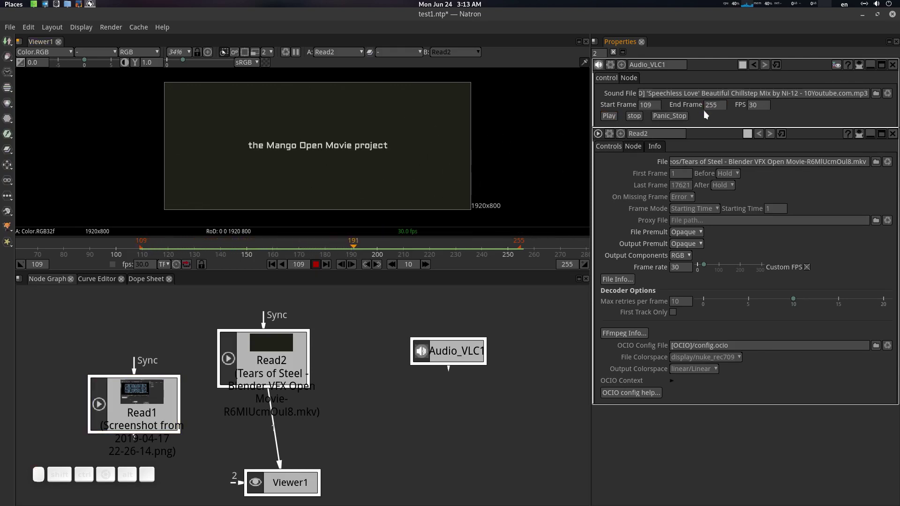
{"action": "left_click", "coordinate": [679, 120]}
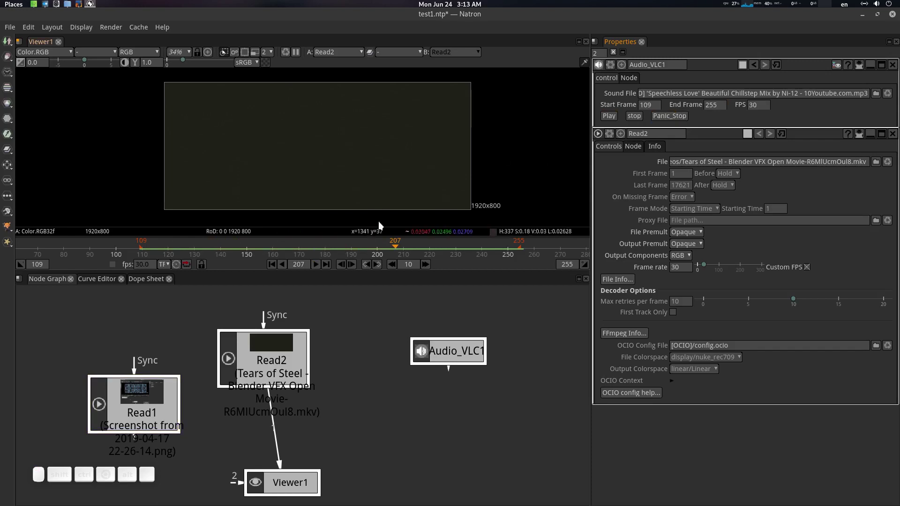
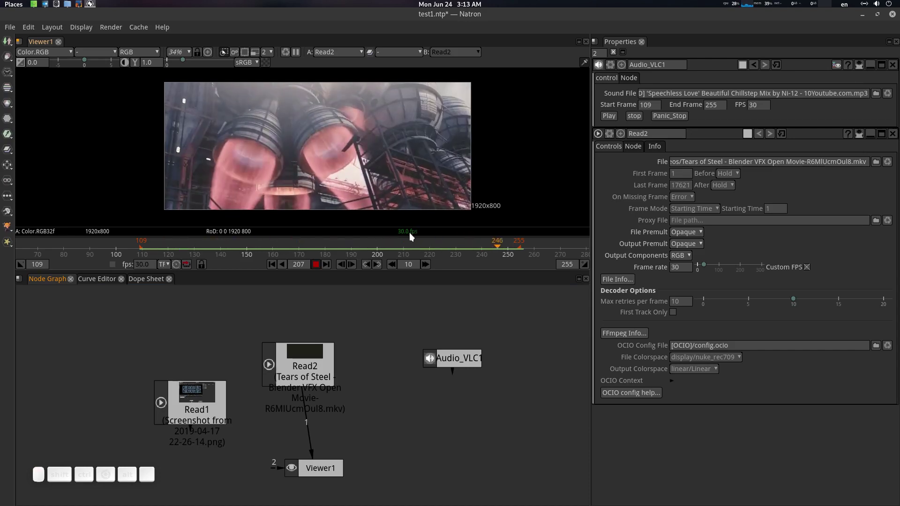
{"action": "left_click", "coordinate": [616, 121]}
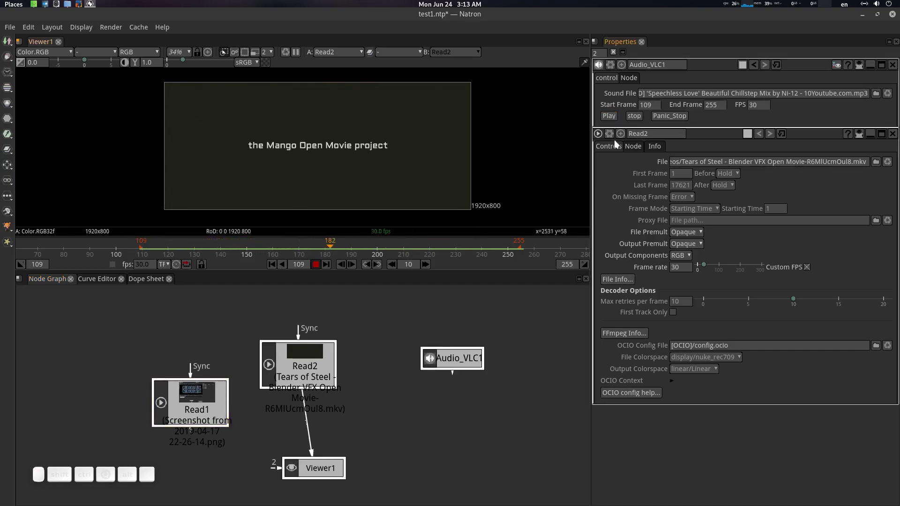
Step: Shorten the playback range to end at frame 173 and play the song over it, then stop
{"action": "left_click", "coordinate": [637, 119]}
{"action": "left_click_drag", "start_coordinate": [523, 247], "coordinate": [295, 251]}
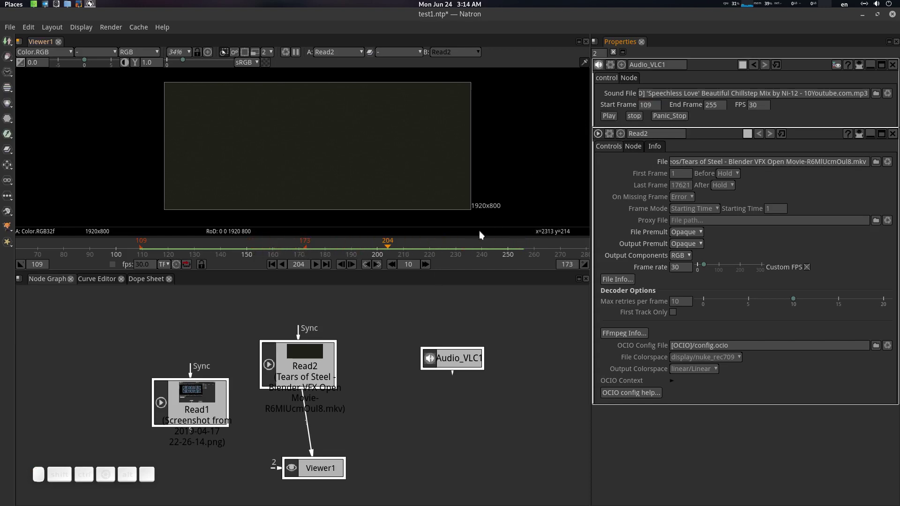
{"action": "left_click", "coordinate": [323, 267]}
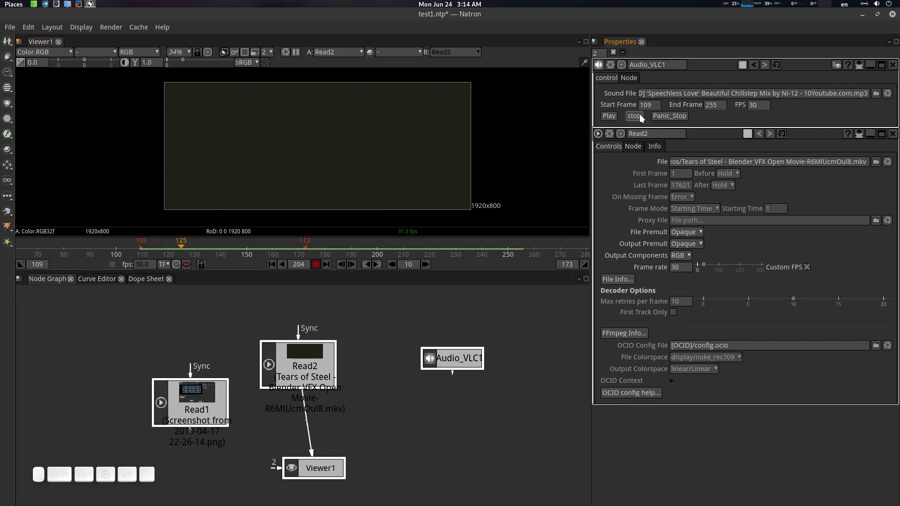
{"action": "left_click", "coordinate": [611, 120]}
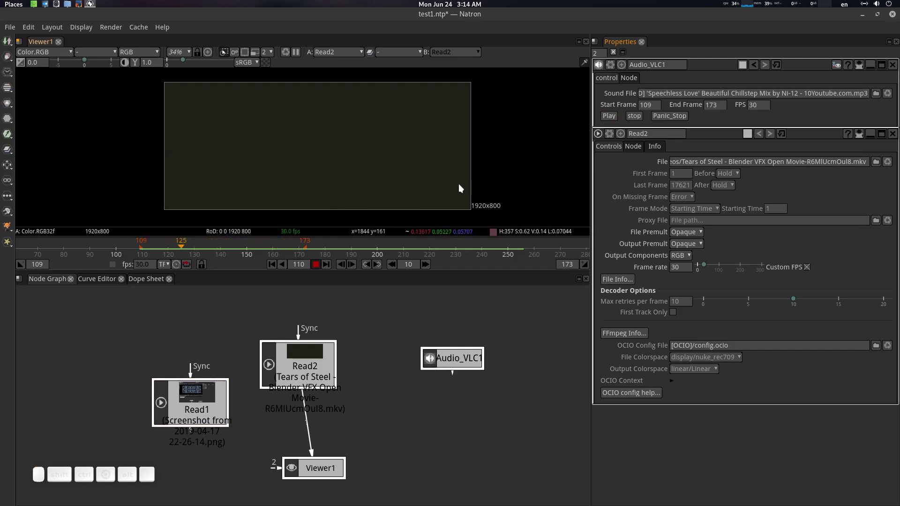
Step: Extend the range to end at frame 262, matching Audio_VLC1's End Frame, and replay from 109
{"action": "left_click", "coordinate": [638, 121]}
{"action": "left_click_drag", "start_coordinate": [371, 248], "coordinate": [481, 261]}
{"action": "left_click", "coordinate": [323, 269]}
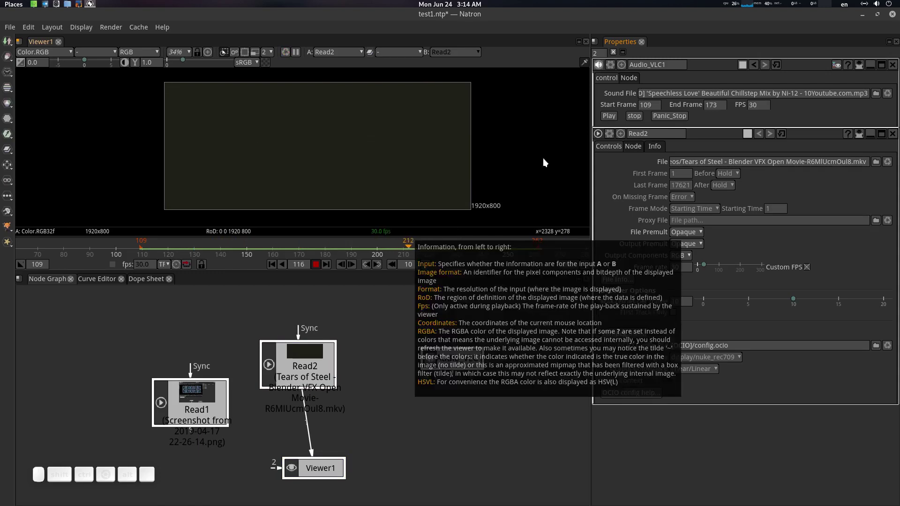
{"action": "left_click", "coordinate": [614, 118]}
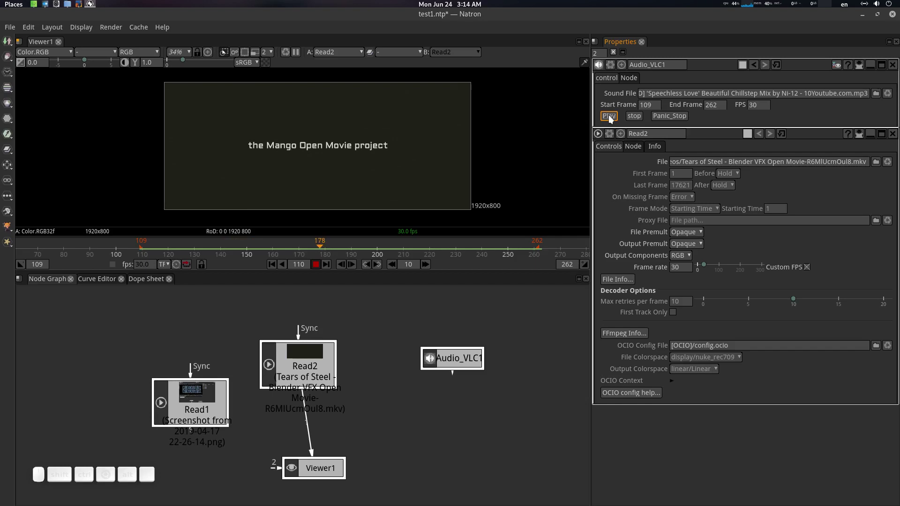